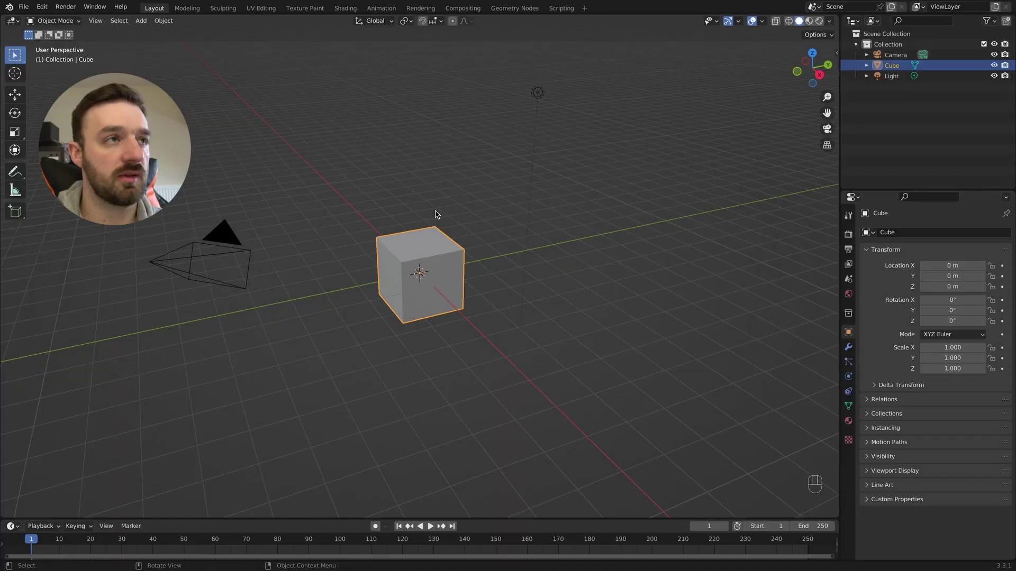
Delete the default cube, camera and light, then bring up the Add menu's mesh list.
key("a")
key("x")
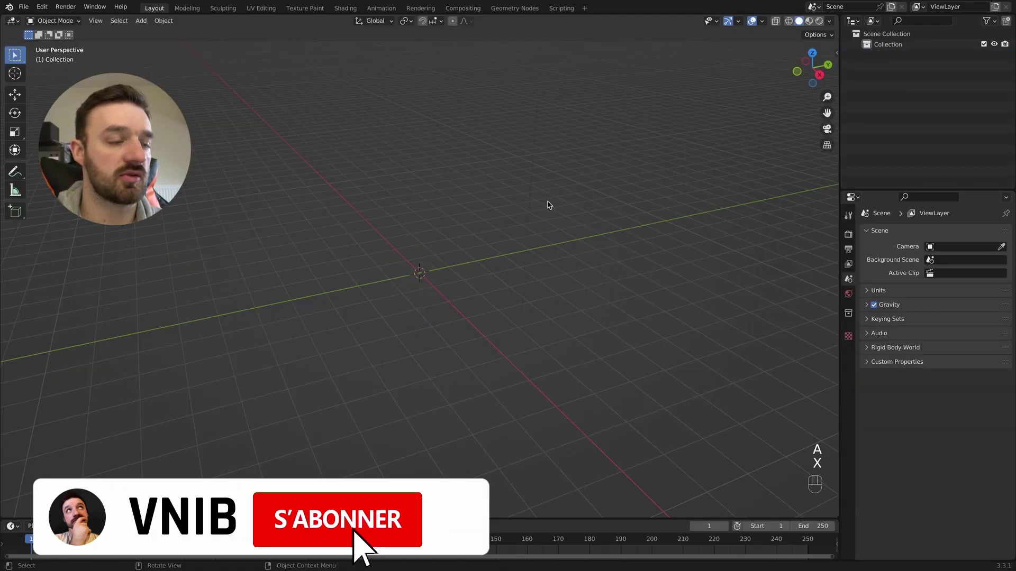
key("shift+a")
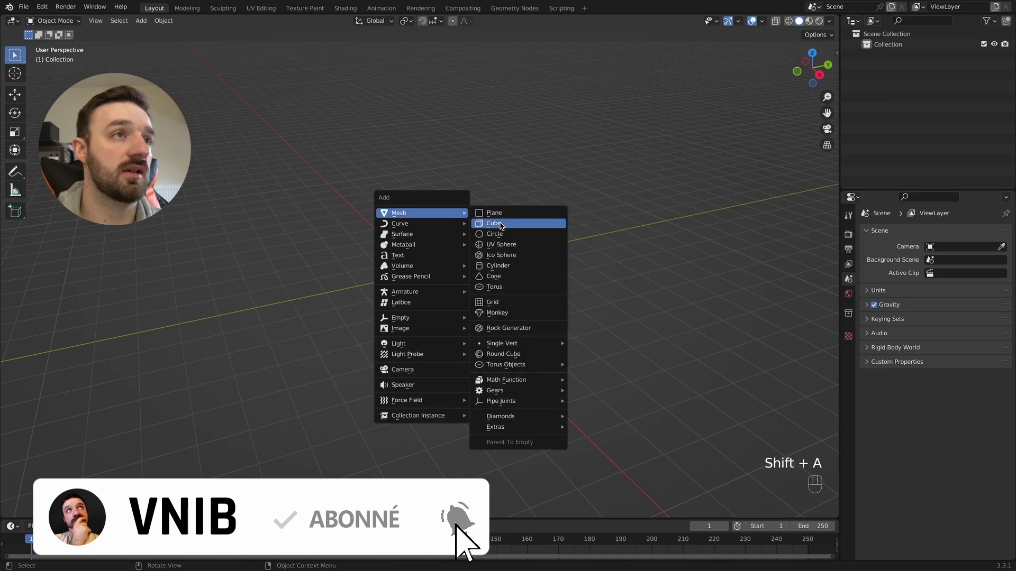
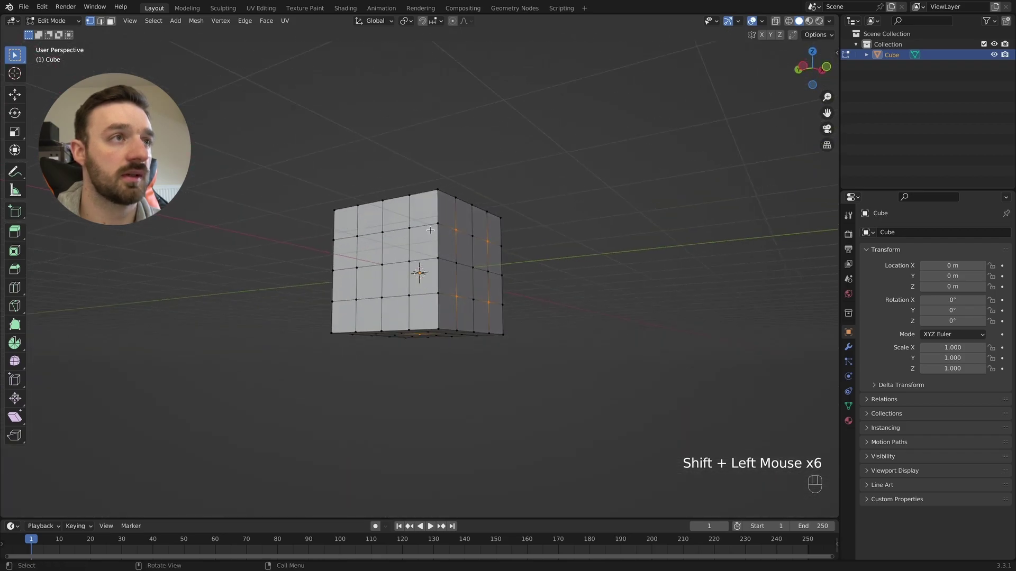
Select the pip-position vertices on several faces of the subdivided cube.
left_click(401, 232)
left_click(372, 270)
left_click(385, 258)
left_click(351, 303)
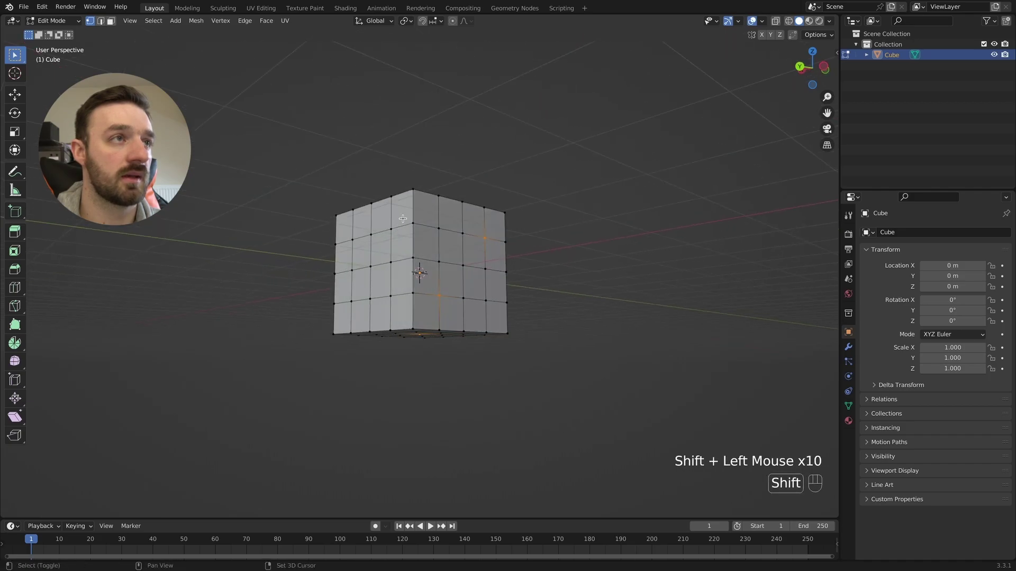
left_click_drag(389, 231, 384, 257)
left_click(365, 270)
left_click(345, 300)
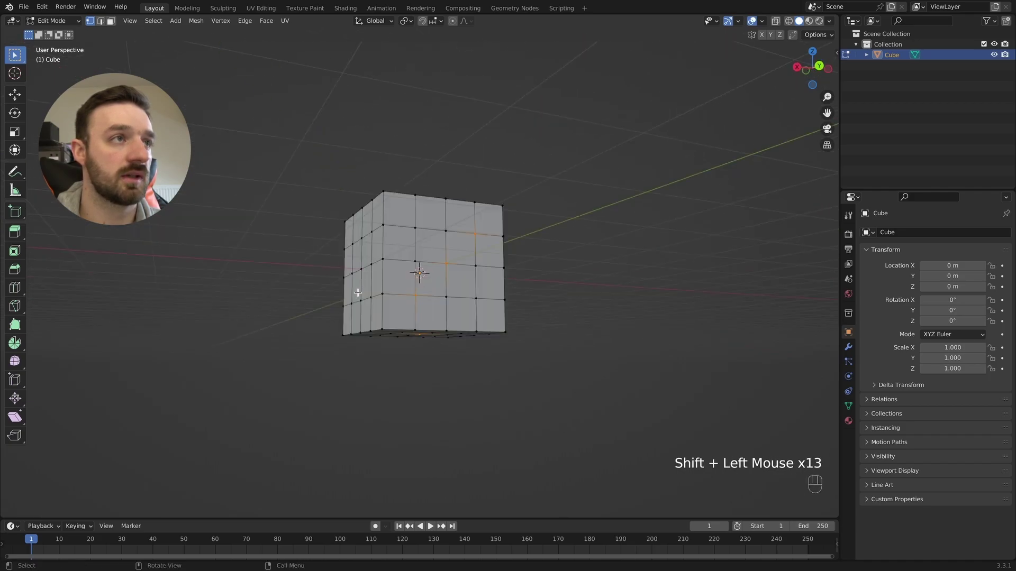
left_click(411, 233)
left_click_drag(387, 255, 380, 266)
left_click(350, 296)
left_click(352, 240)
left_click(408, 303)
Bevel the selected vertices into small faces with Segments set to 2.
key("super+b")
left_click(454, 228)
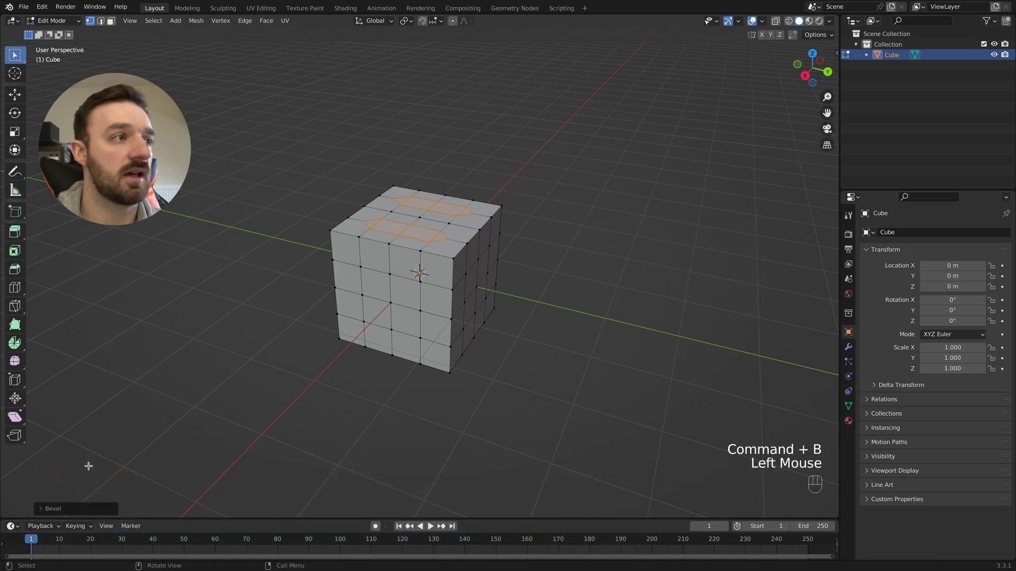
left_click(59, 512)
left_click(115, 322)
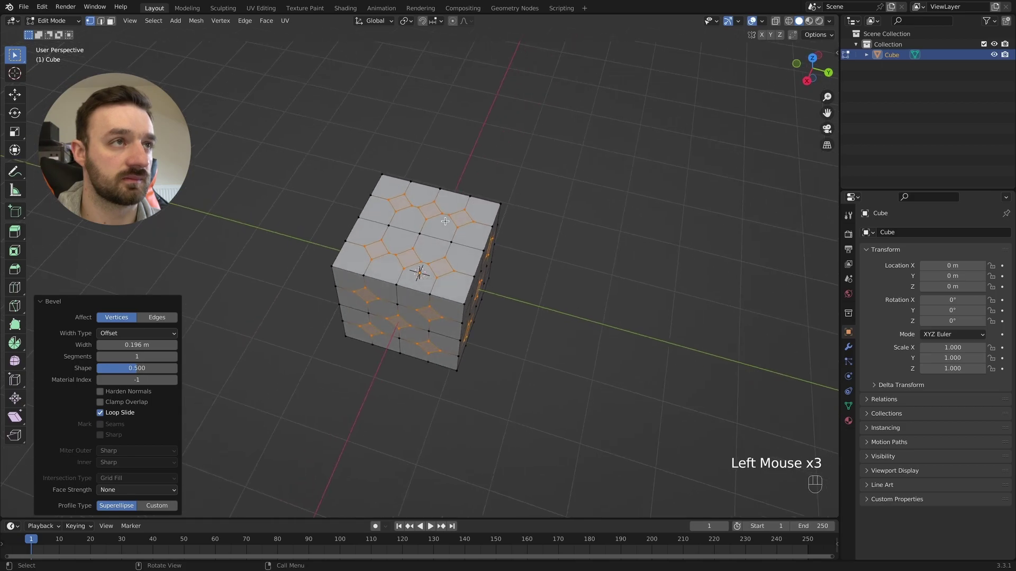
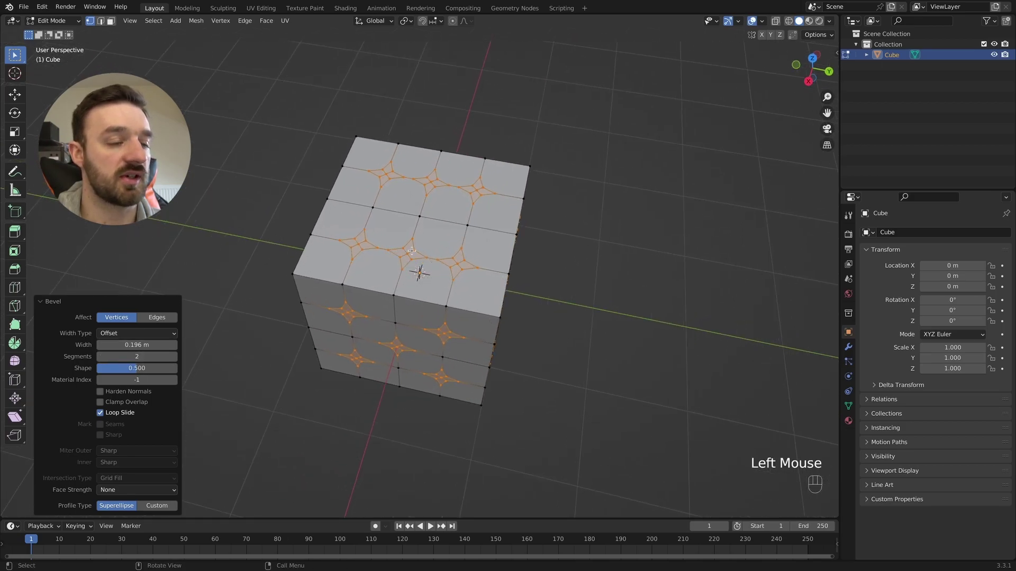
In face select, round the pip faces into circles and scale them up larger.
key("3")
left_click_drag(411, 254, 436, 246)
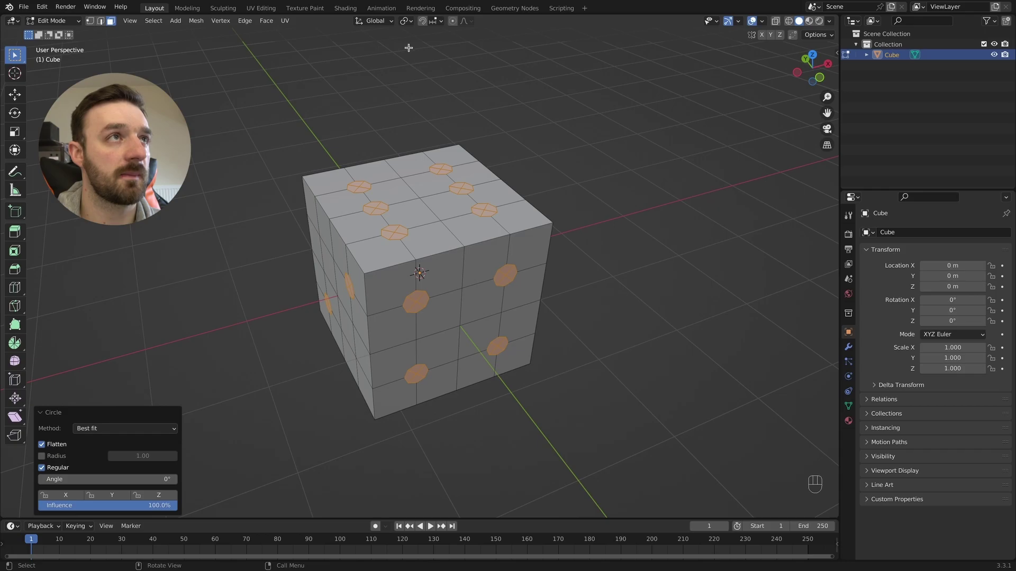
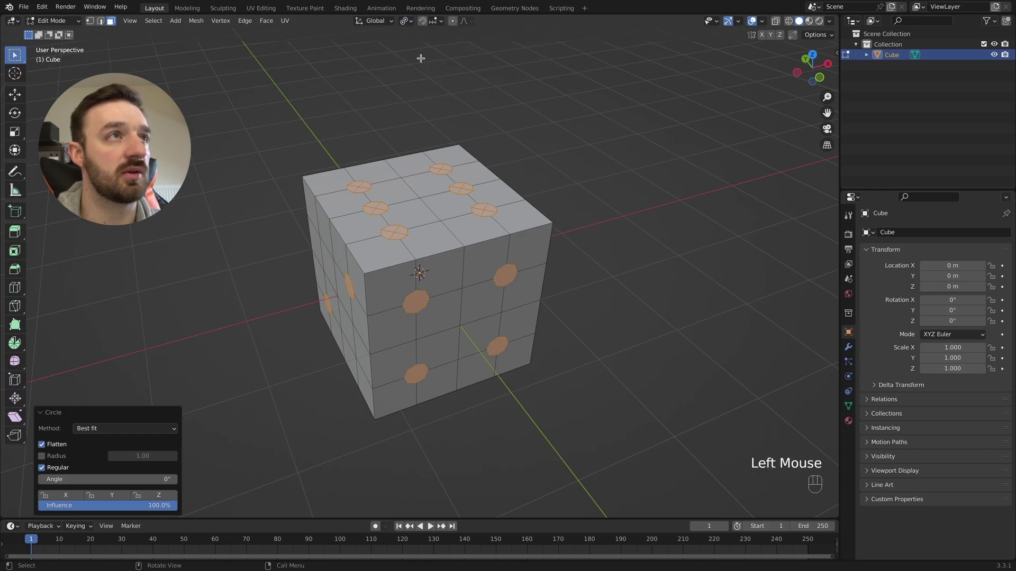
key("s")
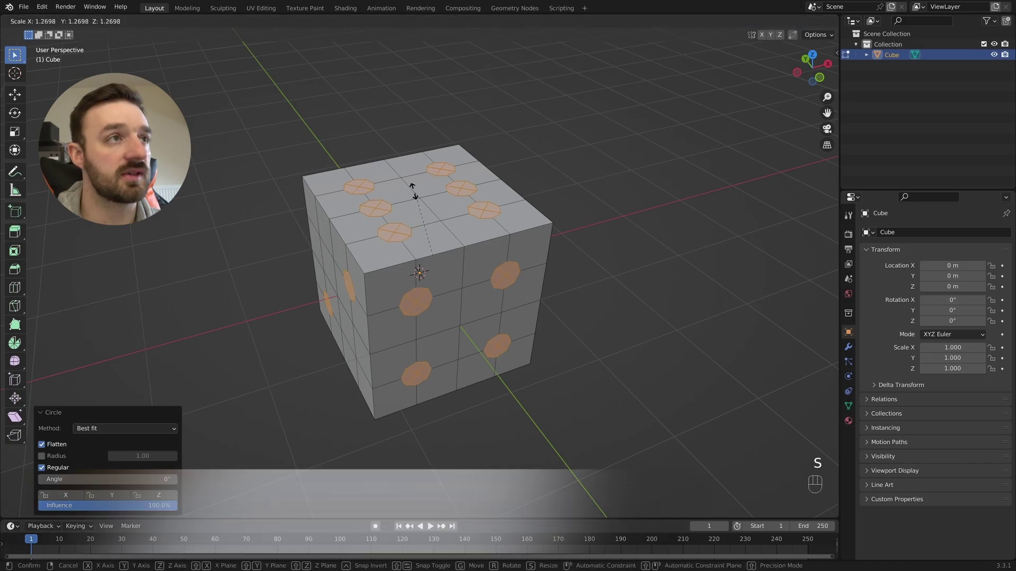
left_click(401, 178)
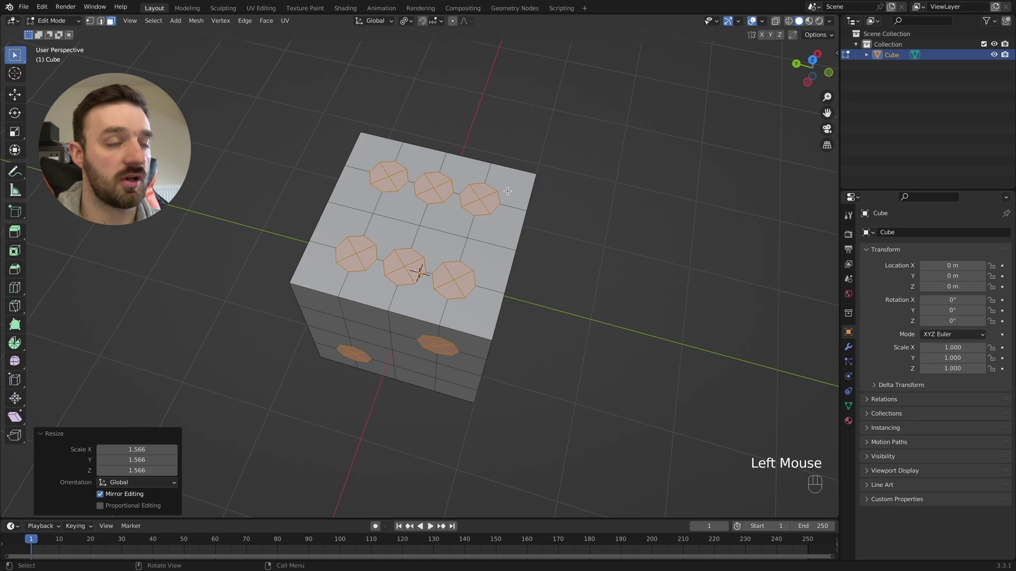
Extrude the circular pip faces inward on each side so they become recessed holes.
key("e")
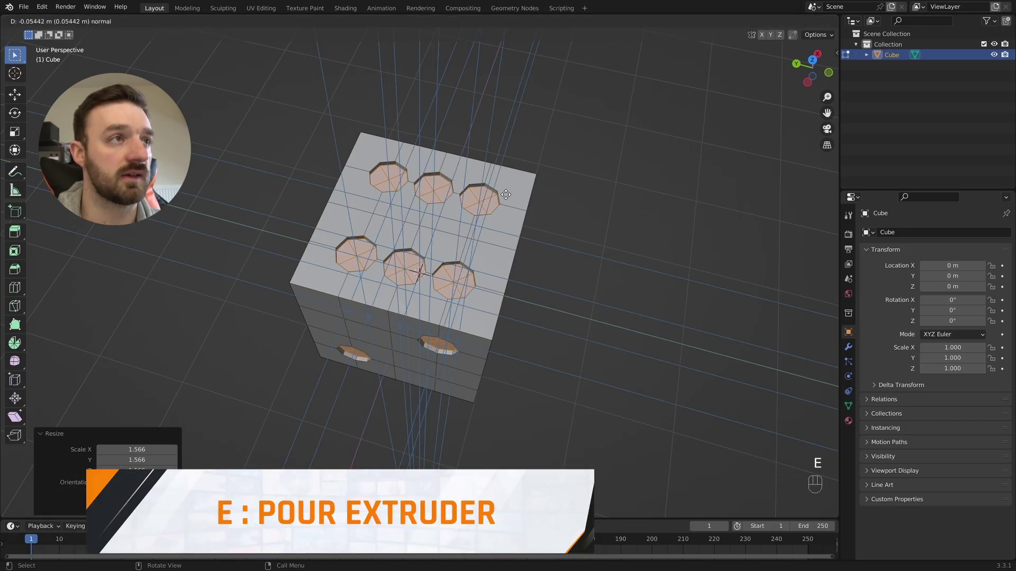
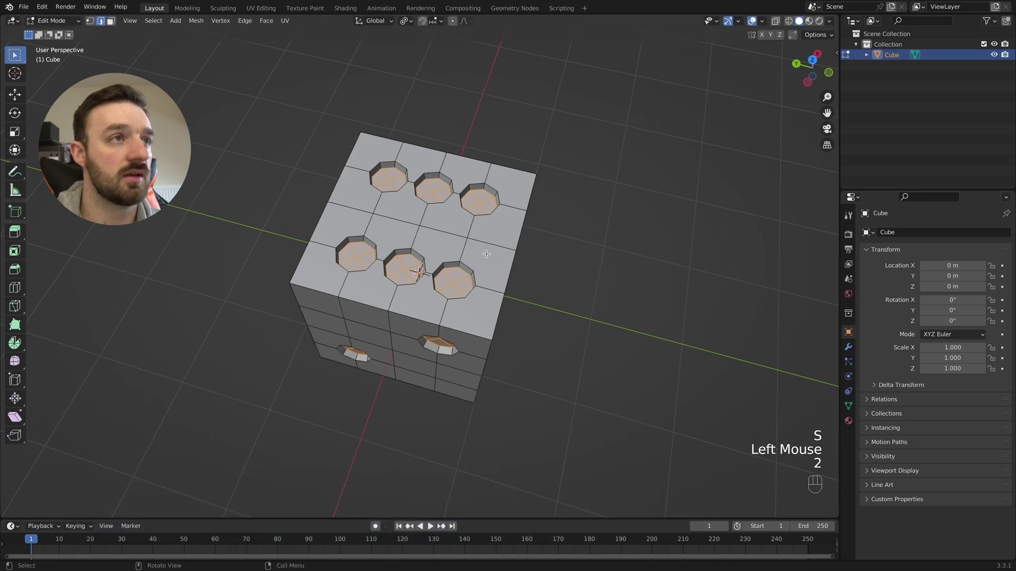
left_click(468, 225)
double_click(468, 224)
left_click(453, 222)
left_click(450, 233)
key("super+z")
left_click(453, 232)
left_click(462, 232)
left_click(468, 248)
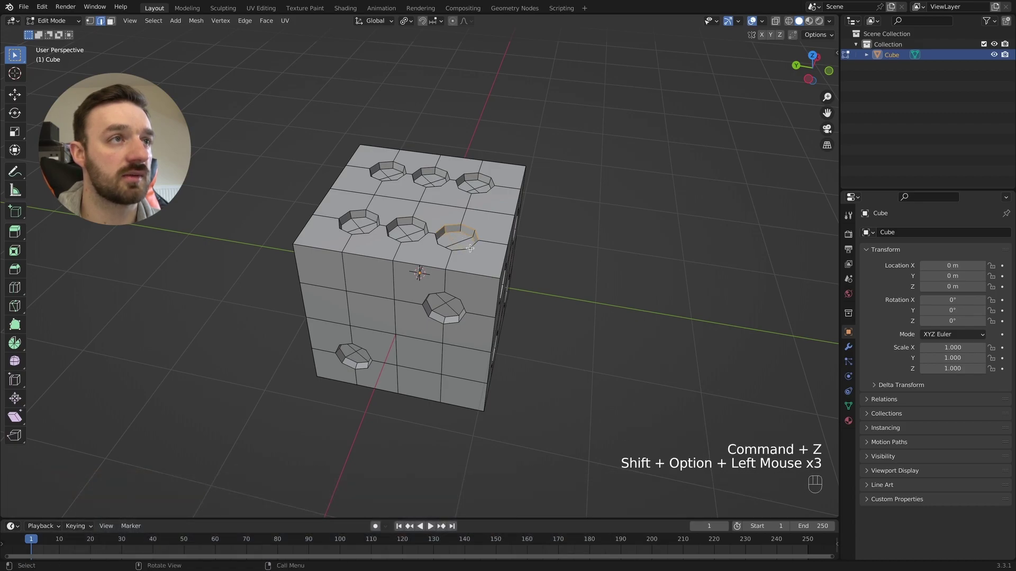
key("super+z")
Select the inner wall faces of a pip to prepare a similar-face selection.
left_click(463, 248)
left_click(444, 246)
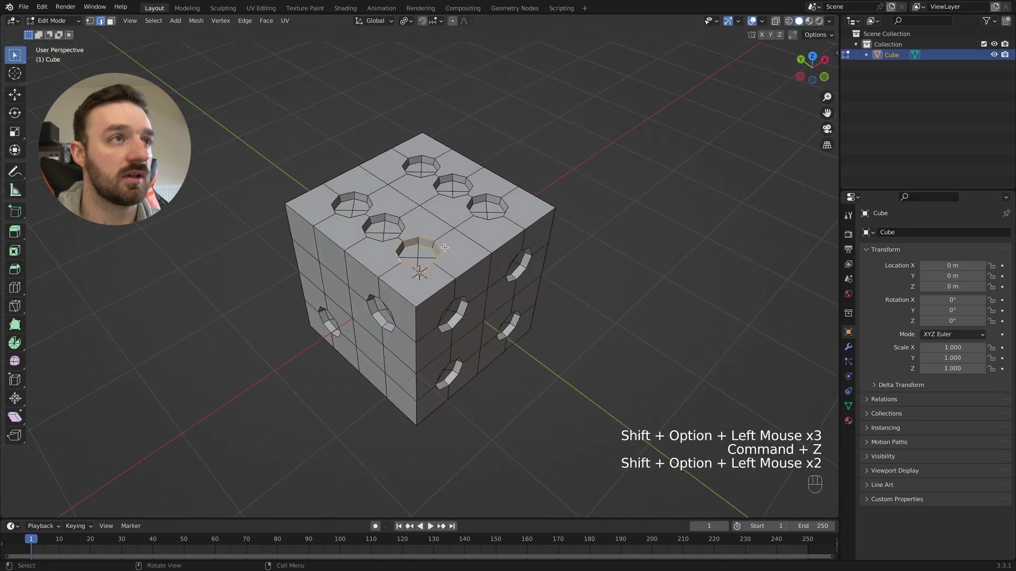
left_click(344, 208)
left_click(354, 206)
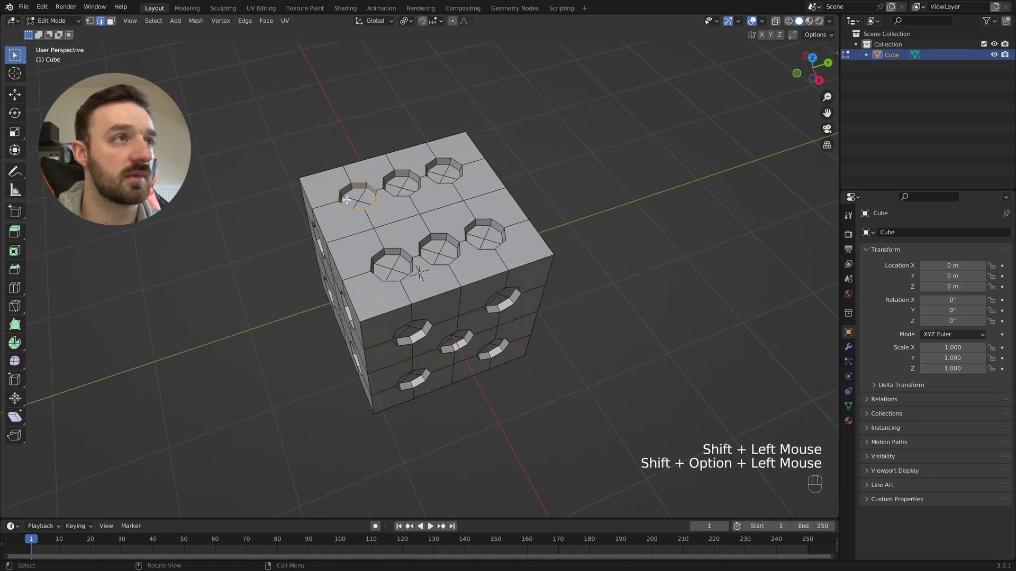
left_click(346, 191)
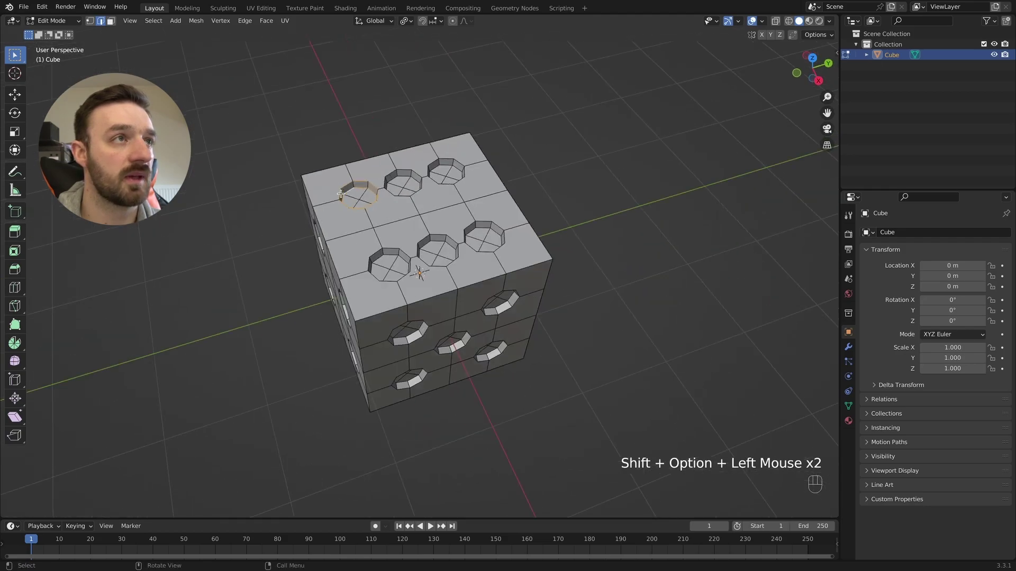
Select all pip walls by face angle, bevel the pip rims, and return to Object Mode.
key("shift+g")
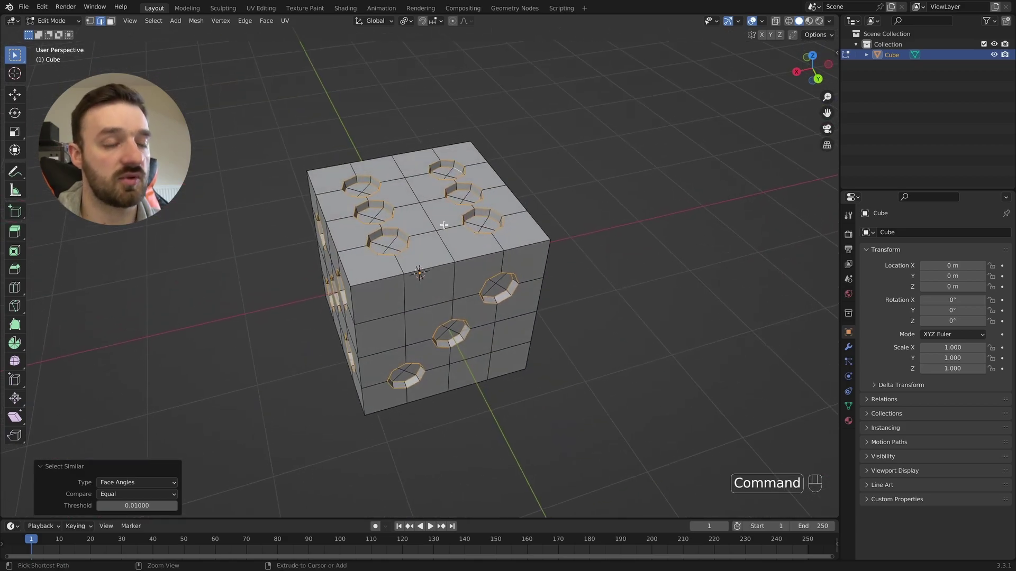
key("super+b")
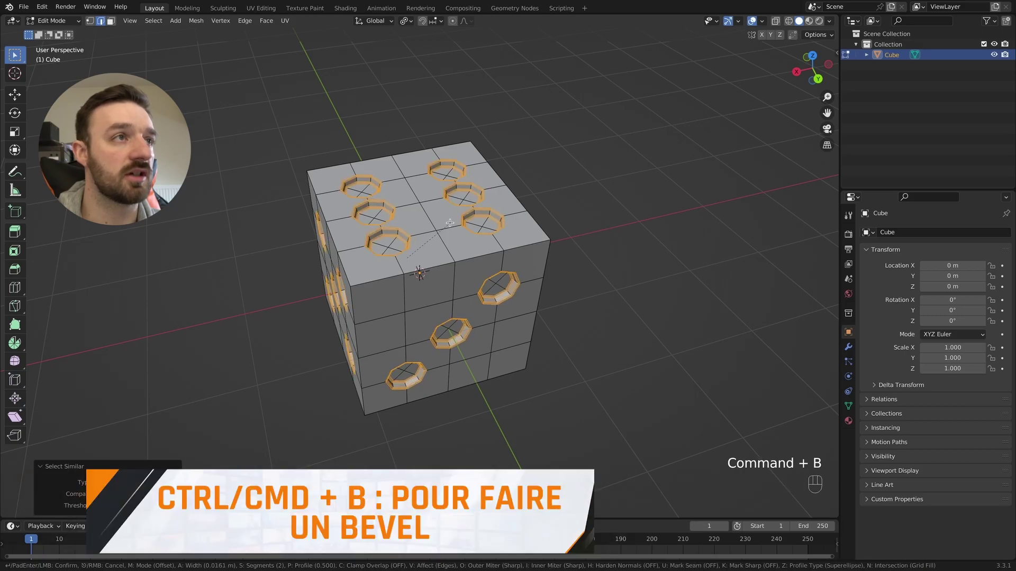
left_click(449, 221)
key("Tab")
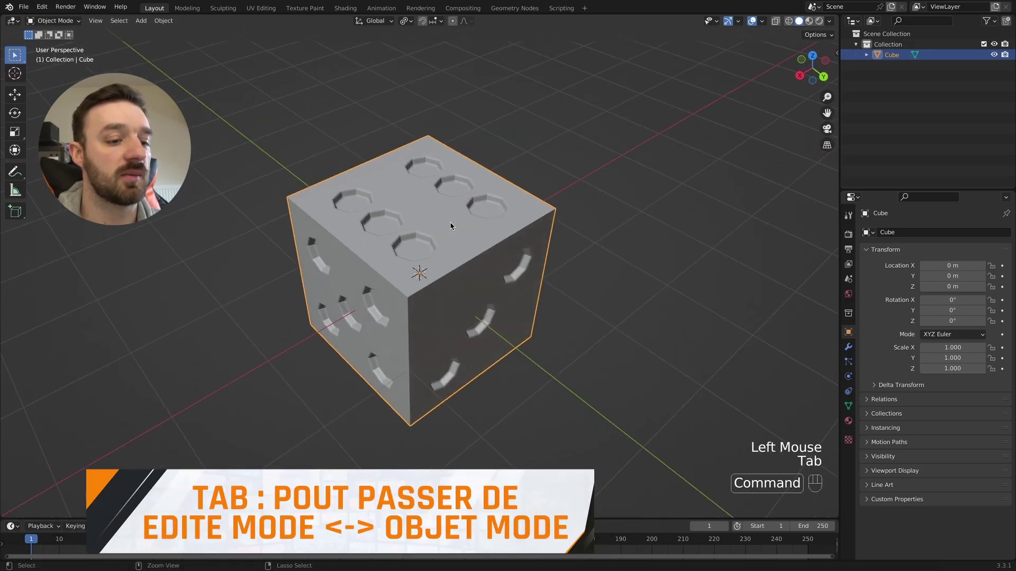
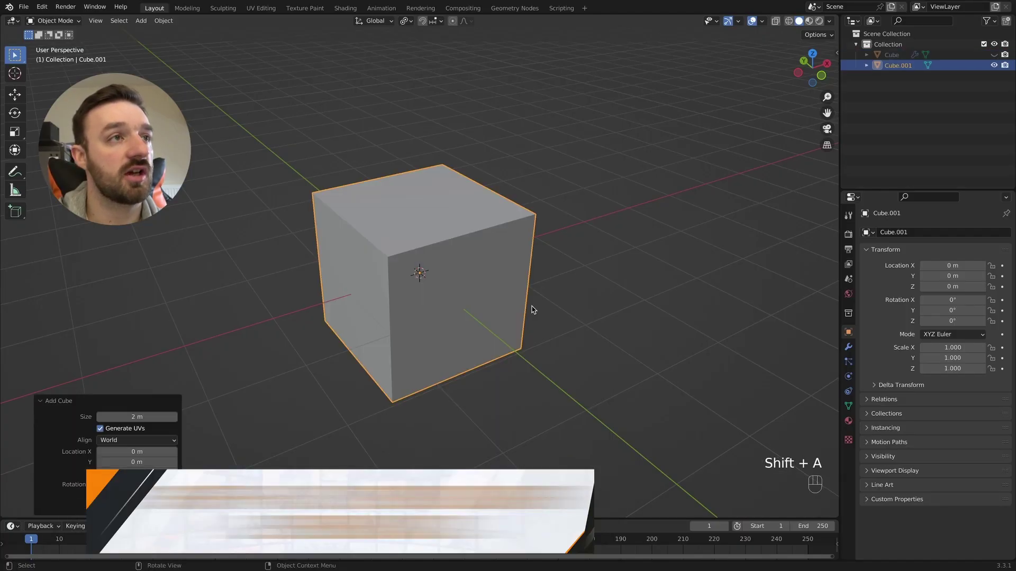
Edit the new subdivided cube and select vertices similar to the chosen corner.
key("Tab")
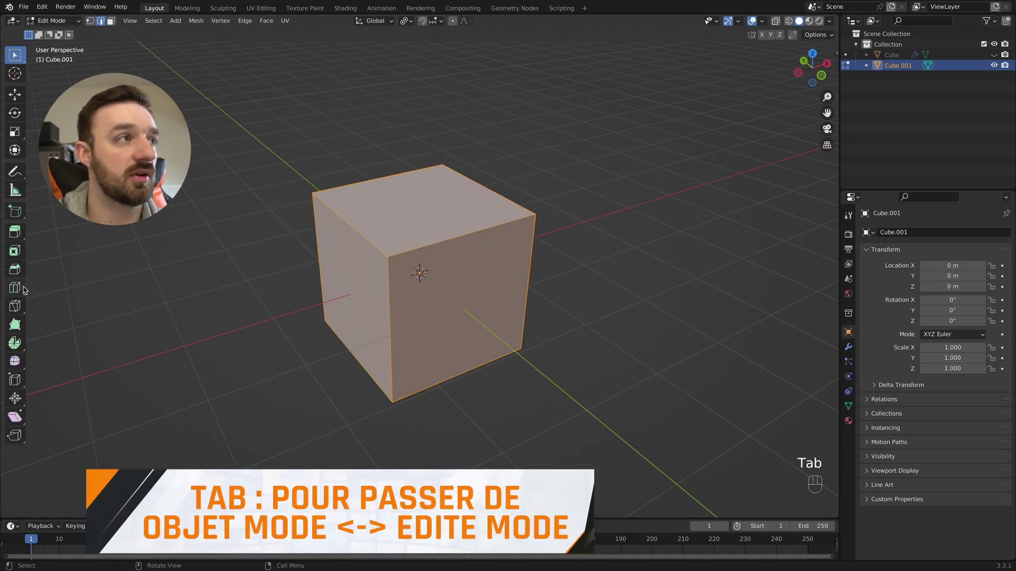
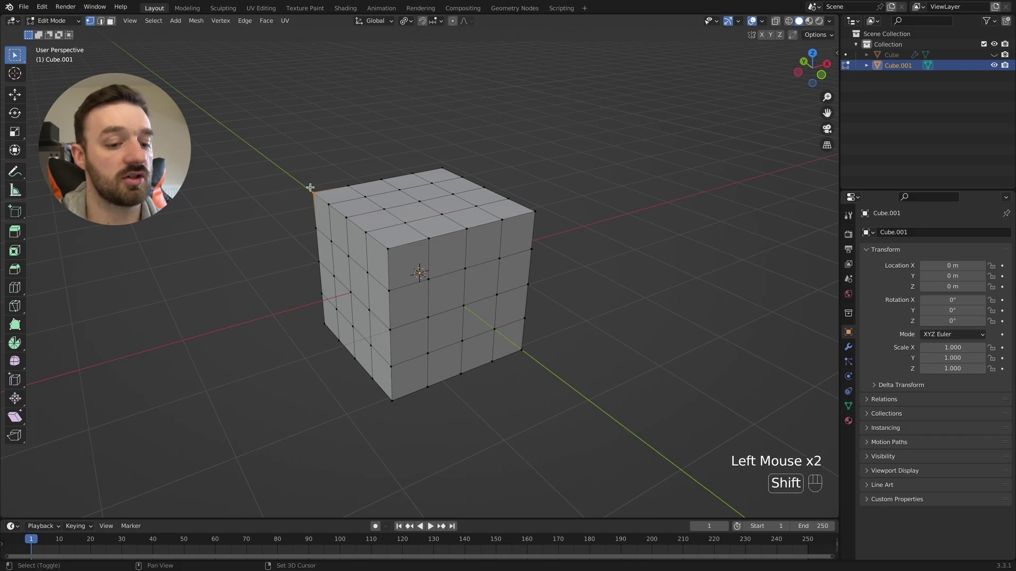
key("shift+g")
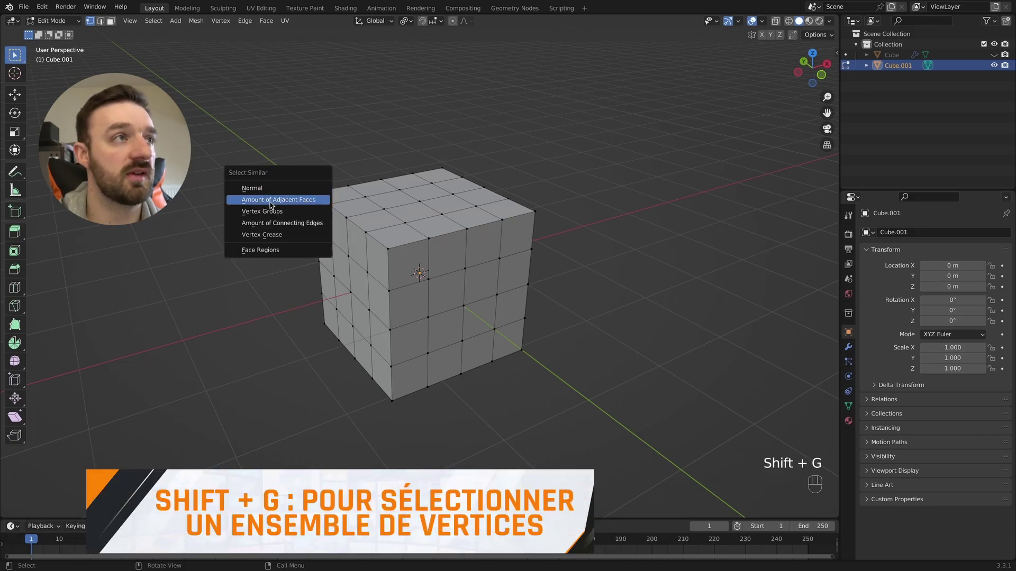
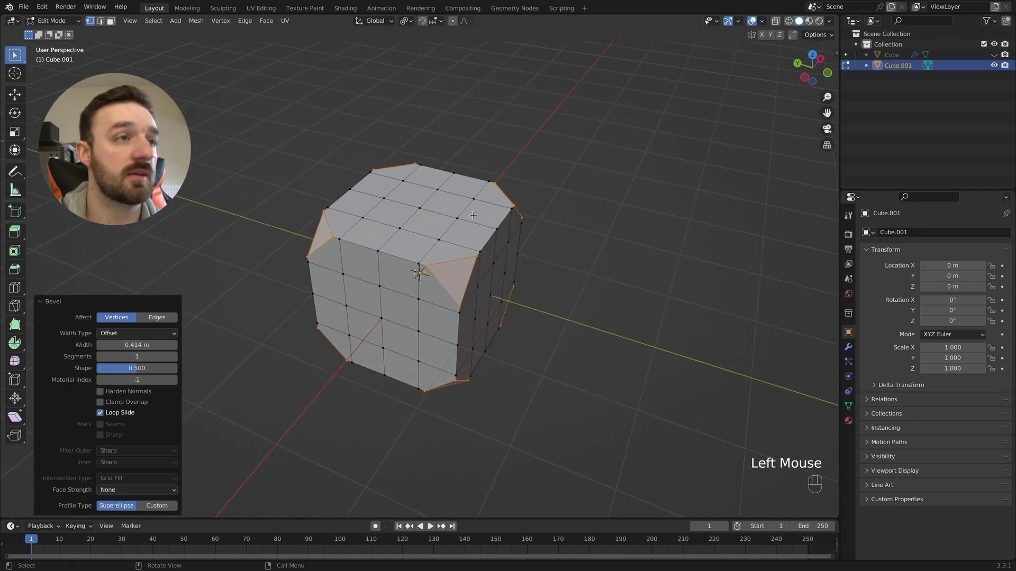
In face select, pick the grid of faces on one side of the rounded cube.
key("3")
left_click(398, 171)
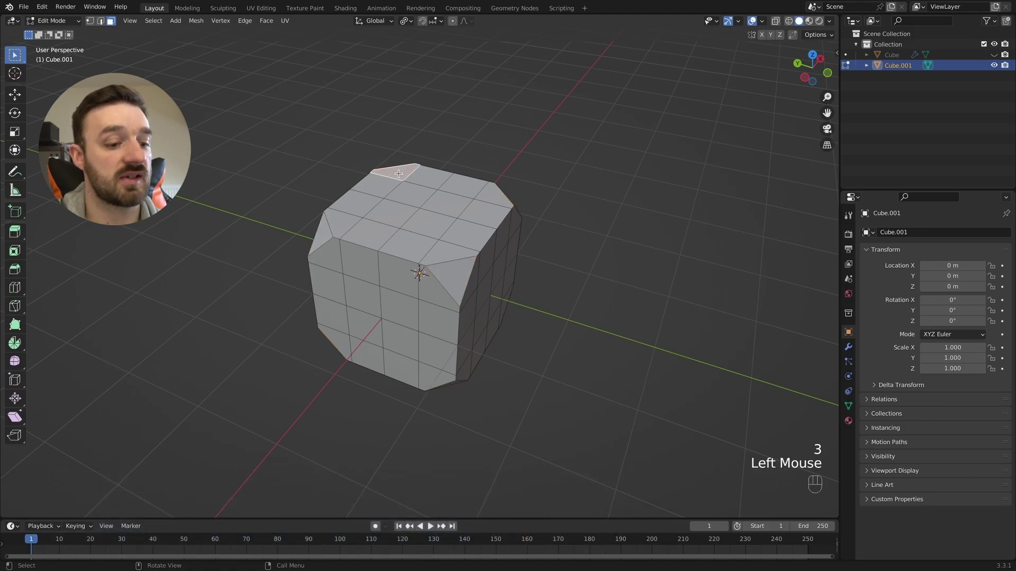
left_click(447, 249)
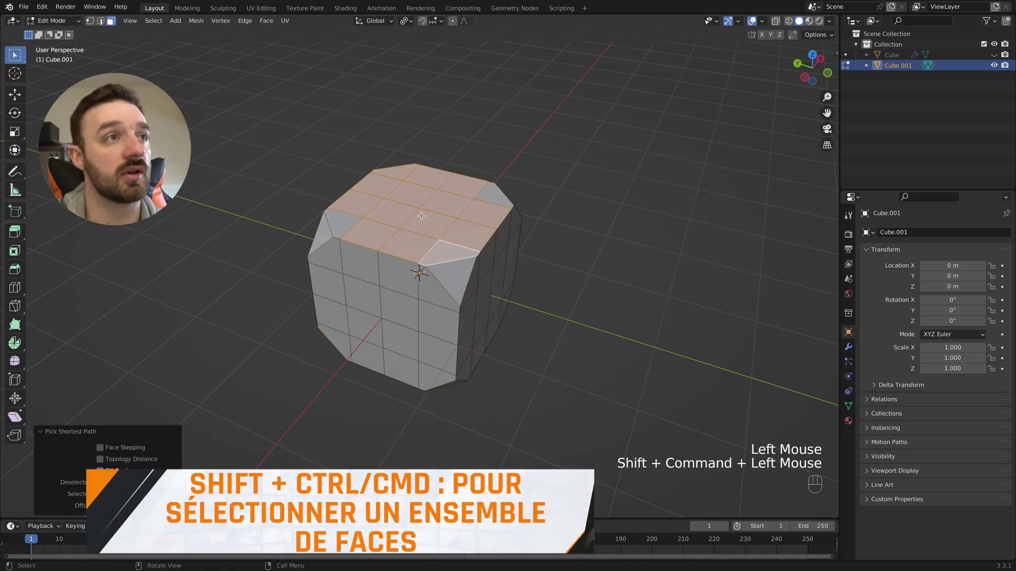
left_click(497, 190)
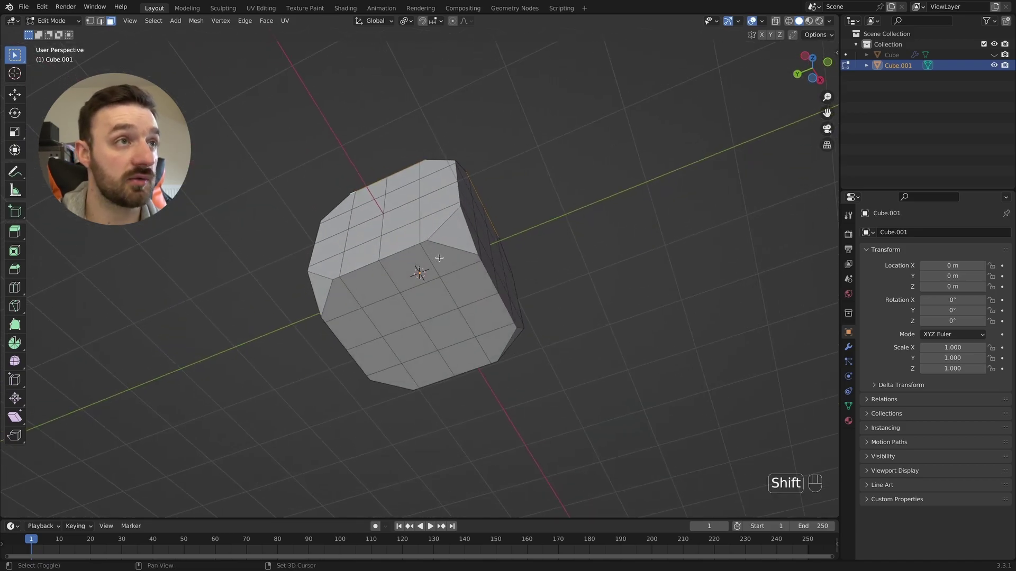
left_click(439, 256)
left_click(392, 378)
left_click(345, 300)
left_click(494, 349)
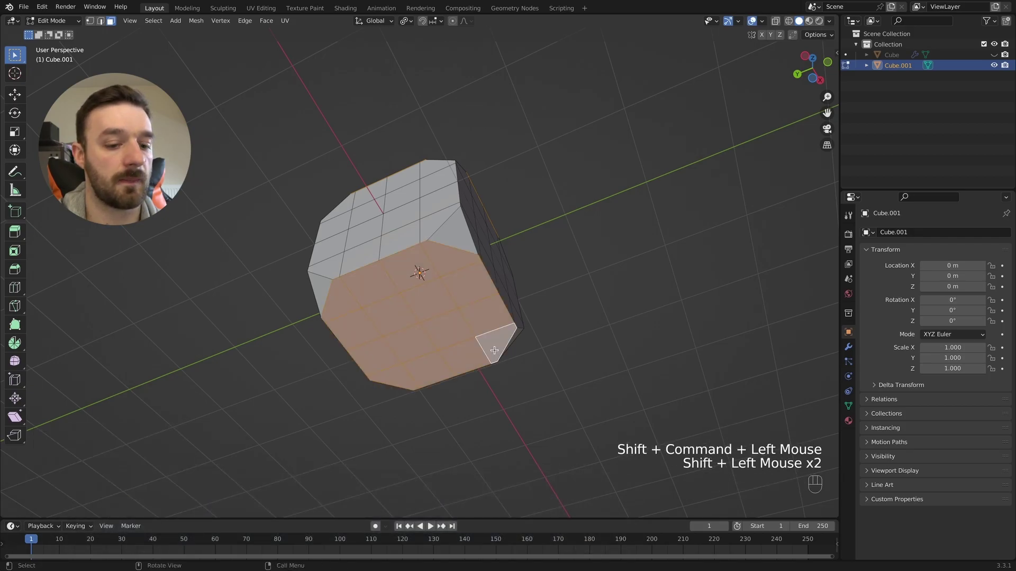
Inset the selected faces by 0.15 and reshape the inner region with LoopTools Circle.
key("i")
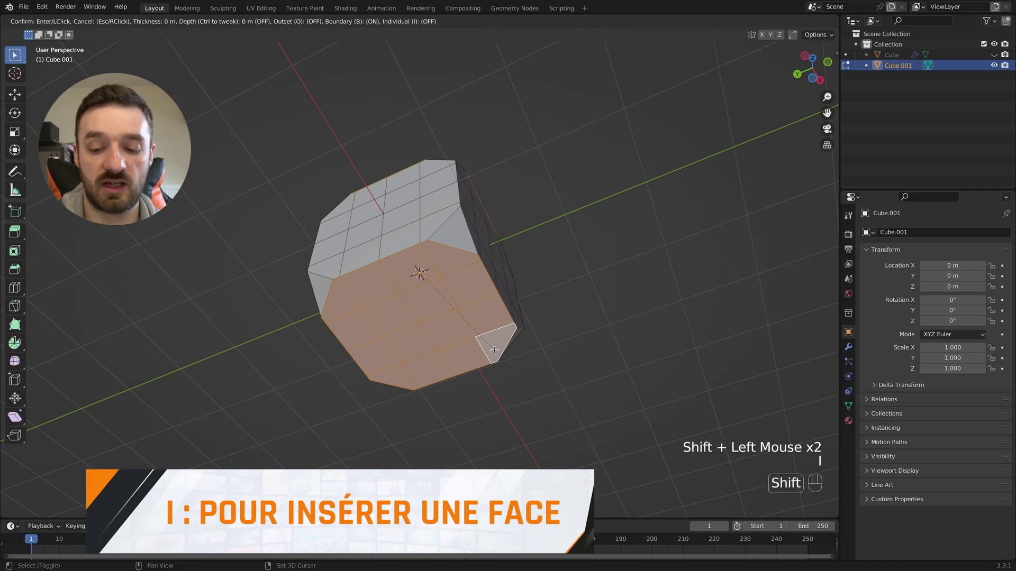
key("shift+KP_0")
key("shift+KP_Decimal")
key("shift+KP_1")
key("shift+KP_5")
key("KP_Enter")
right_click(422, 318)
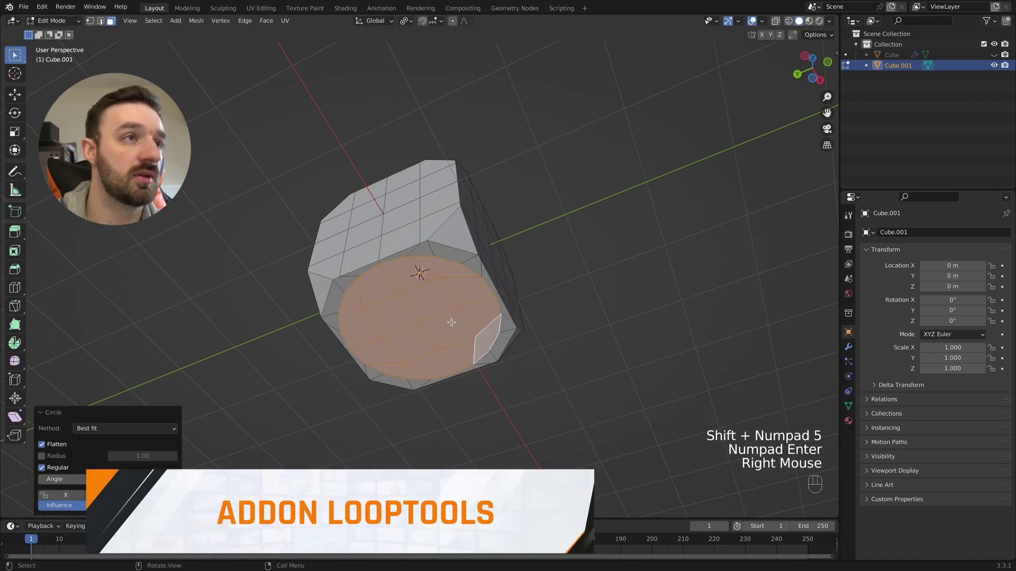
left_click(369, 192)
Fill-select the square block of faces across the front side of the die.
left_click(486, 306)
left_click(478, 199)
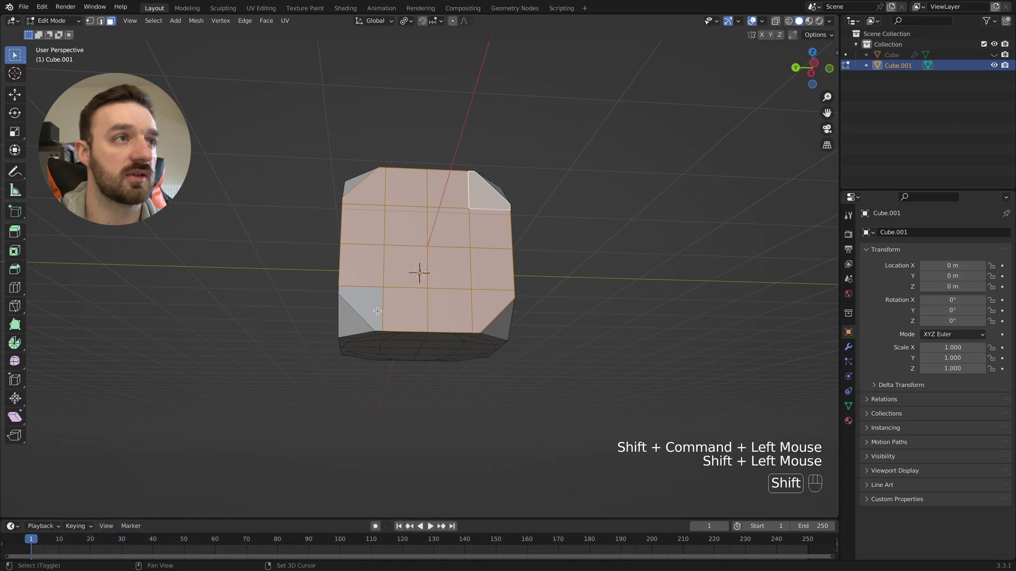
left_click(376, 309)
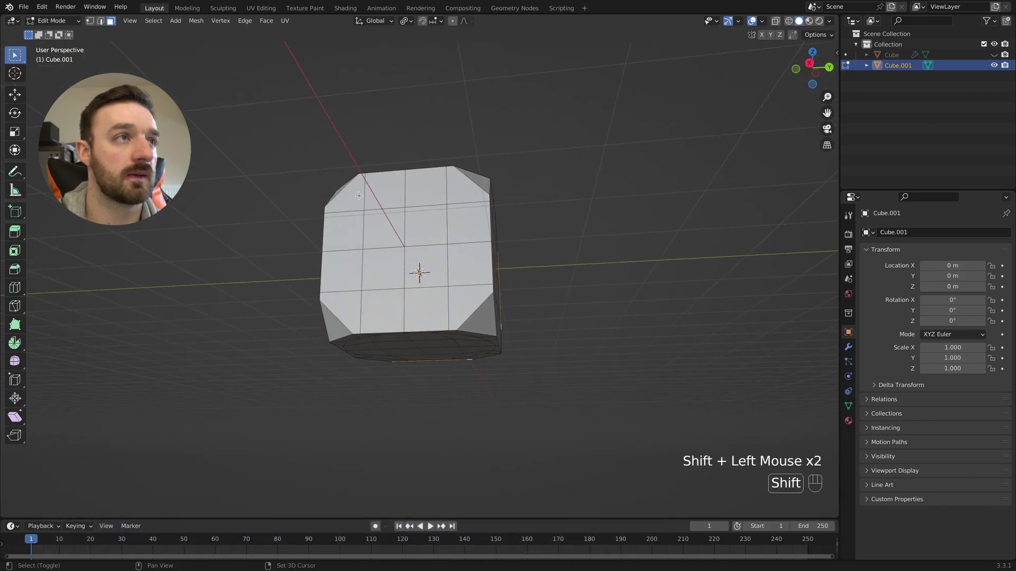
left_click(353, 193)
left_click(465, 302)
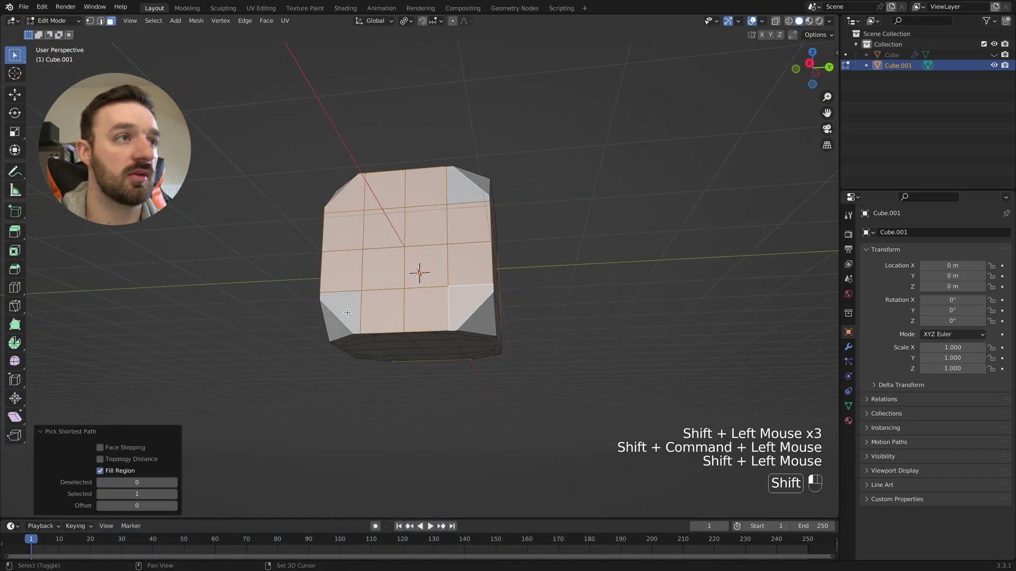
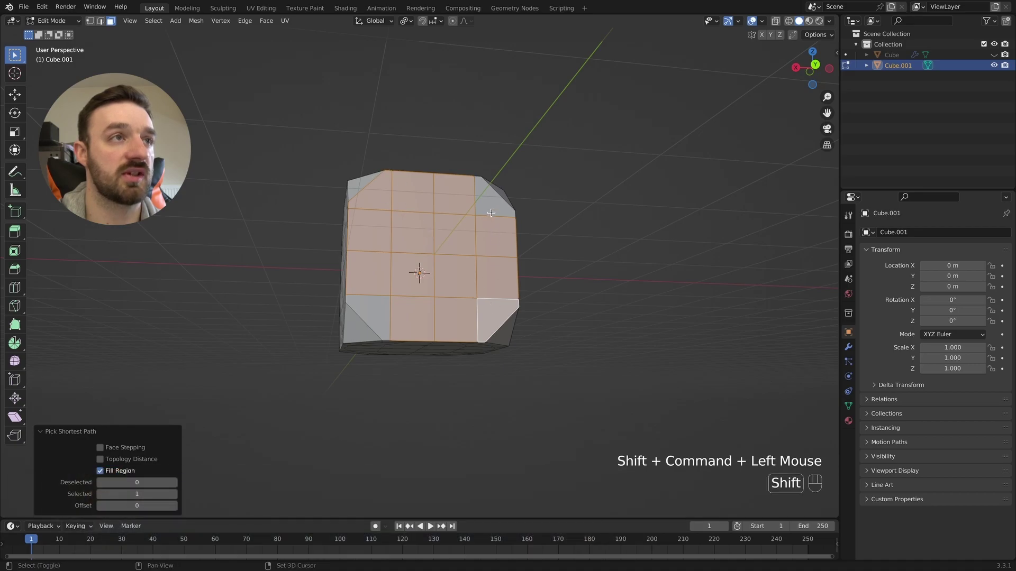
Redo the corner-to-corner fill selection to cover the whole front block correctly.
left_click(490, 204)
left_click(381, 315)
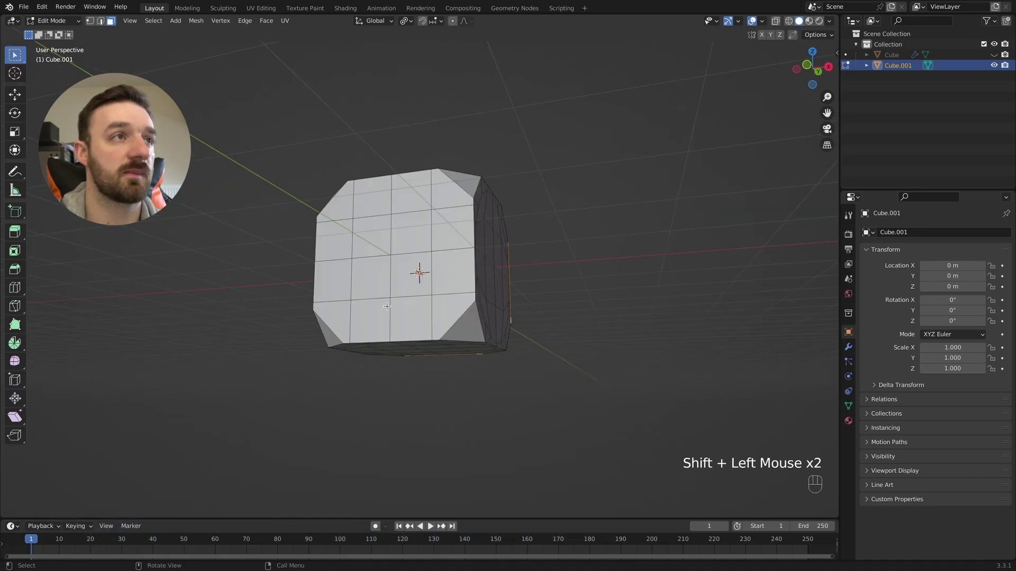
left_click(368, 203)
left_click(490, 303)
left_click(485, 192)
left_click(369, 296)
Inset the front faces by 0.15 and check the result in front view.
key("i")
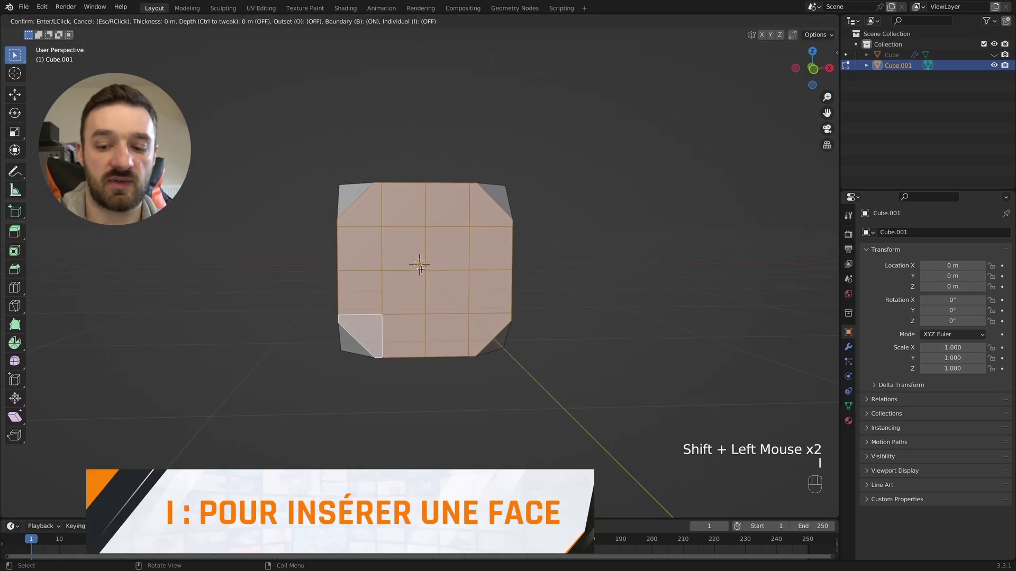
key("shift+KP_0")
key("shift+KP_Decimal")
key("shift+KP_1")
key("shift+KP_5")
key("KP_Enter")
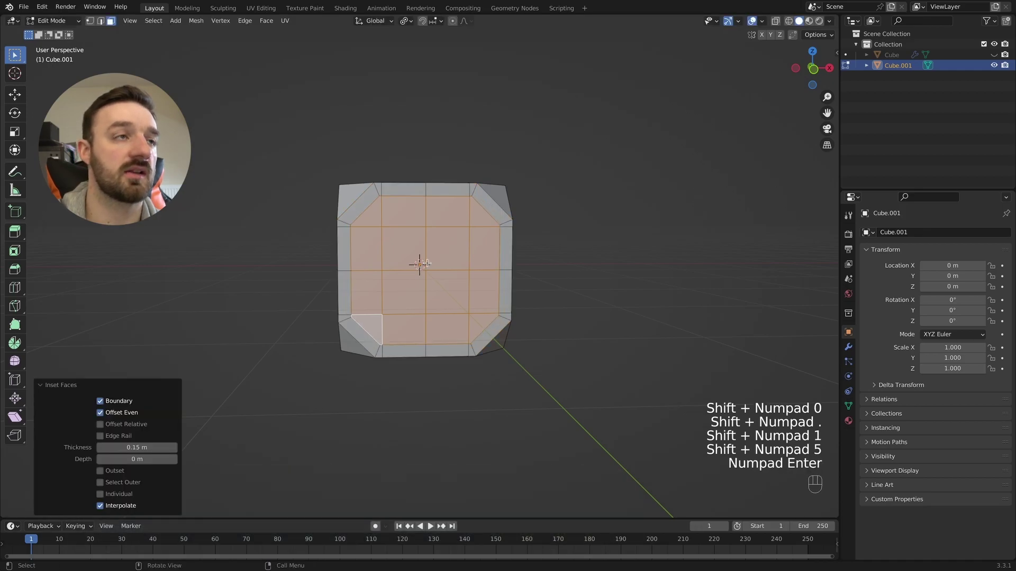
left_click_drag(445, 252, 465, 249)
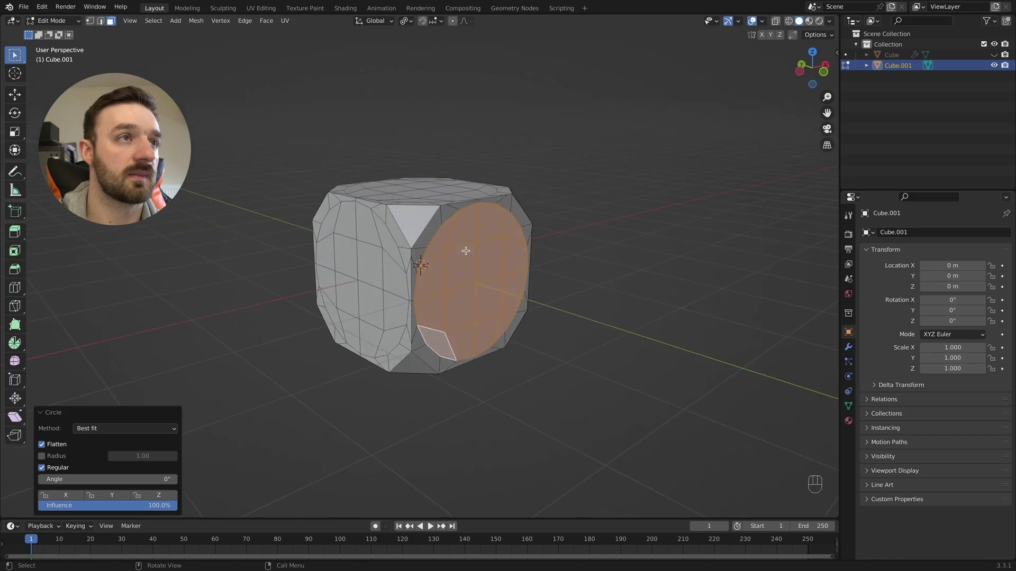
key("KP_1")
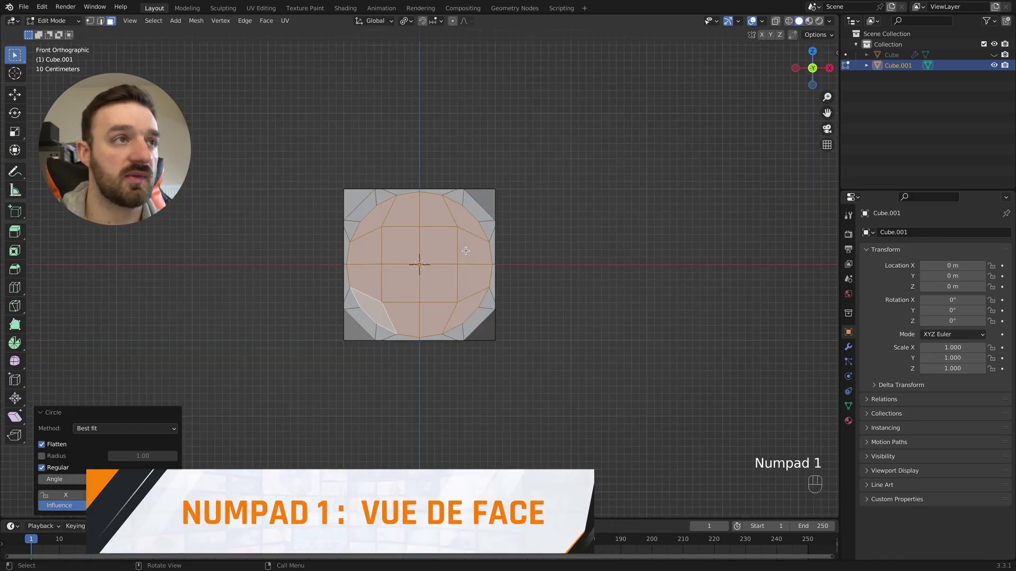
In vertex select, pick the pip-position vertices on one face of the die.
key("1")
left_click_drag(385, 180, 379, 225)
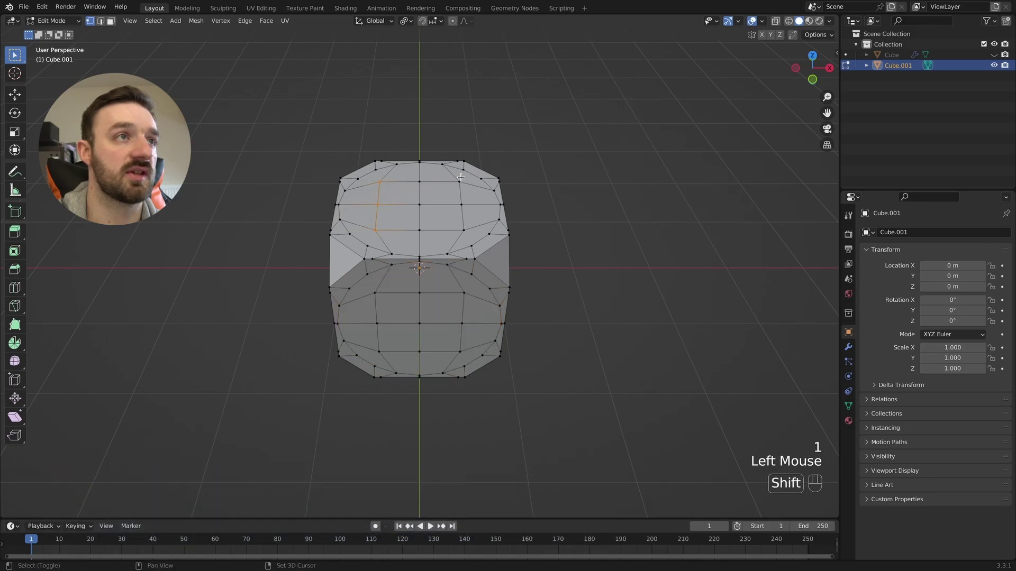
left_click_drag(453, 209, 451, 229)
left_click(468, 294)
left_click(455, 296)
left_click(371, 291)
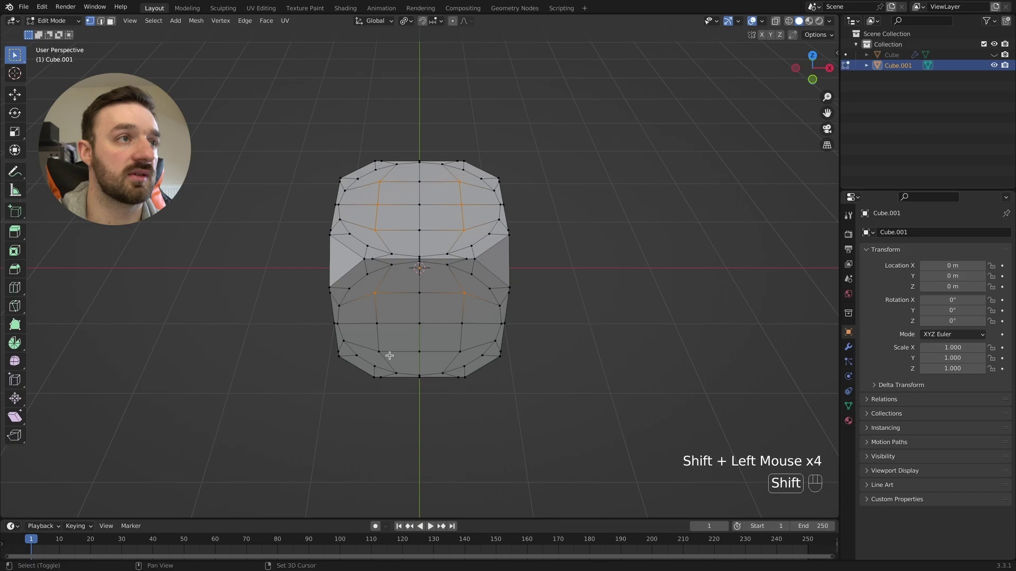
left_click(370, 350)
left_click(461, 351)
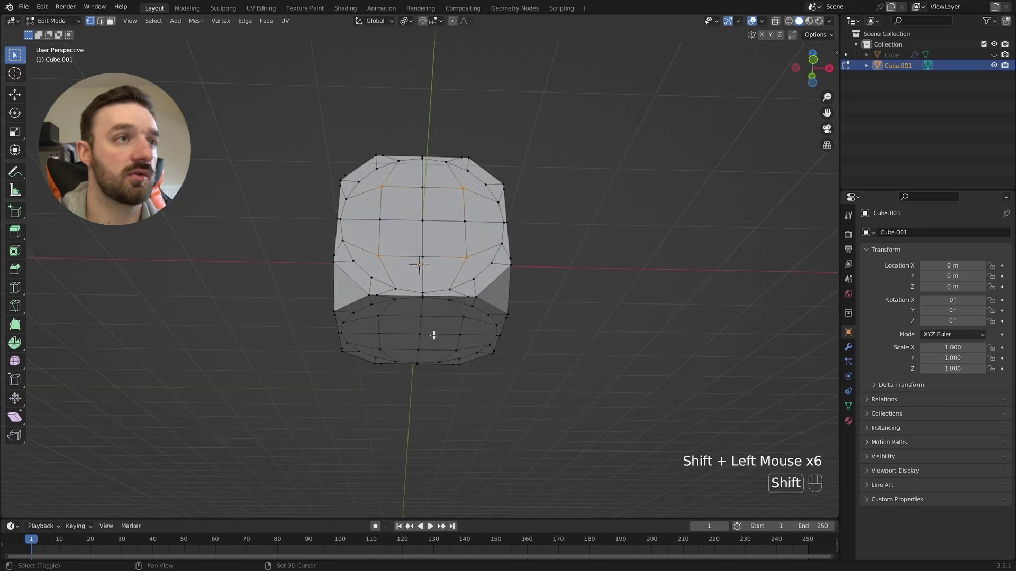
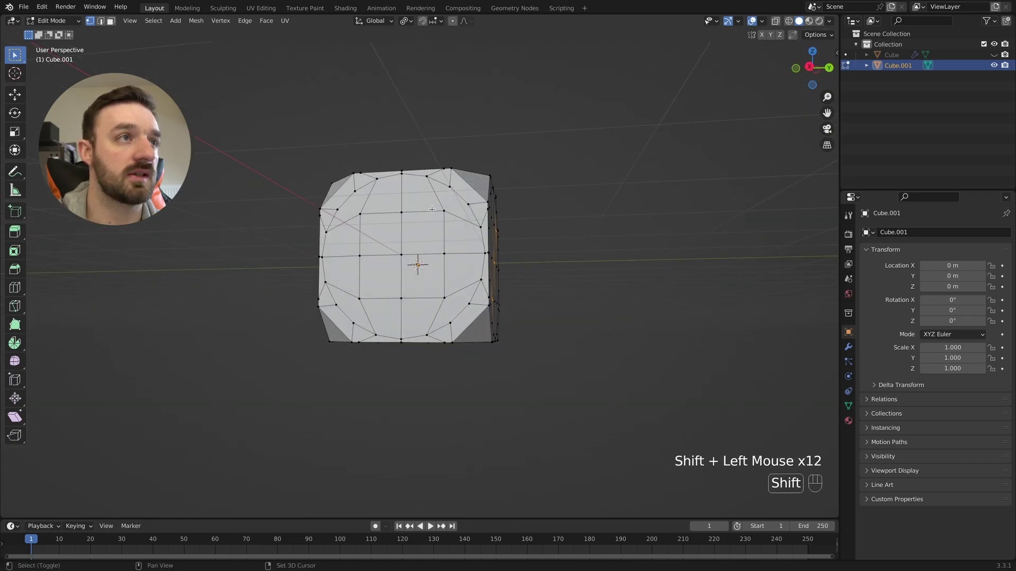
Add the pip-position vertices on another side of the die to the selection.
left_click_drag(439, 218, 409, 241)
left_click(394, 260)
left_click(351, 216)
left_click(355, 298)
left_click(438, 305)
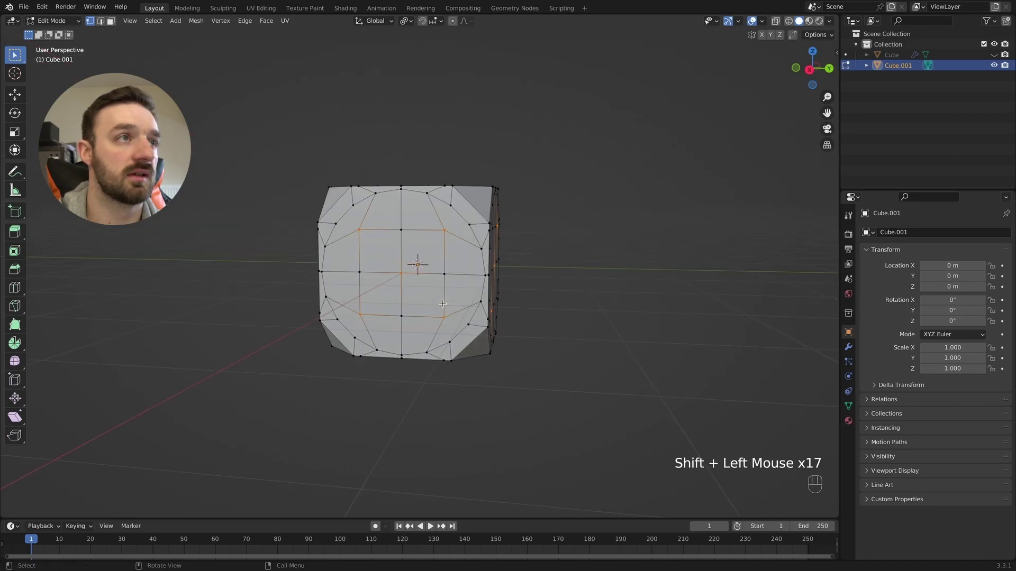
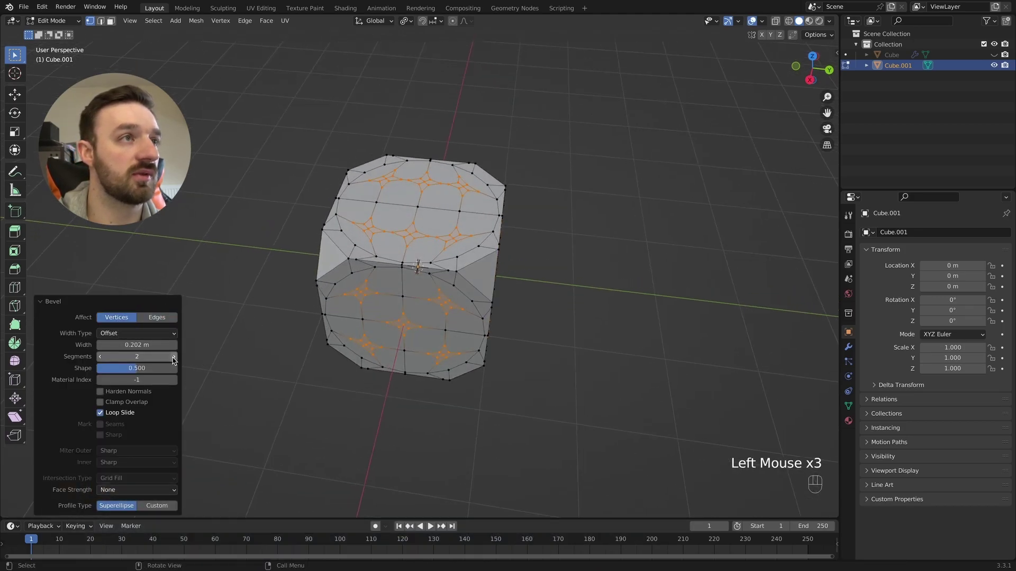
Switch to face selection and orbit to view the beveled pip spots.
key("3")
left_click_drag(372, 233, 417, 233)
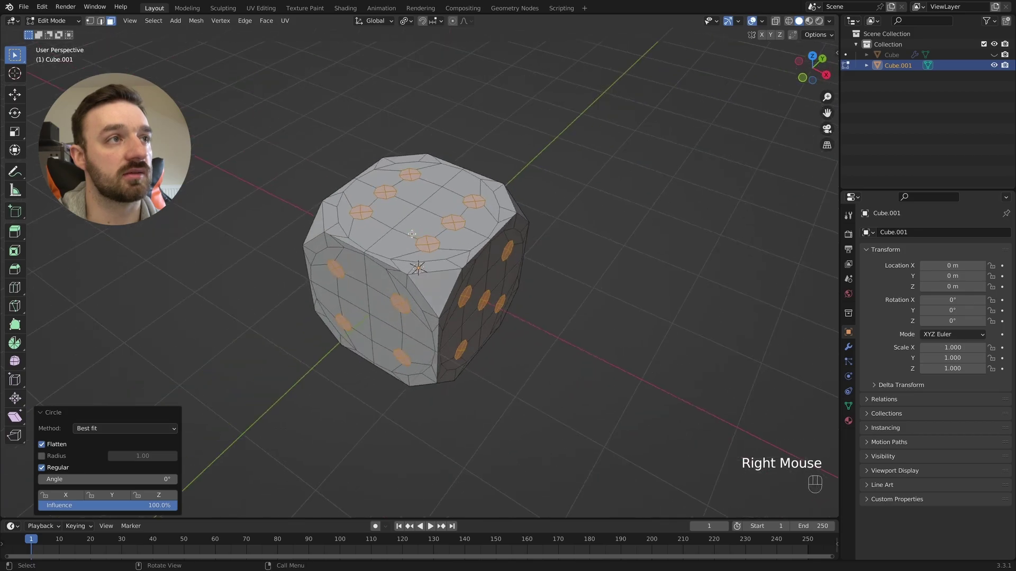
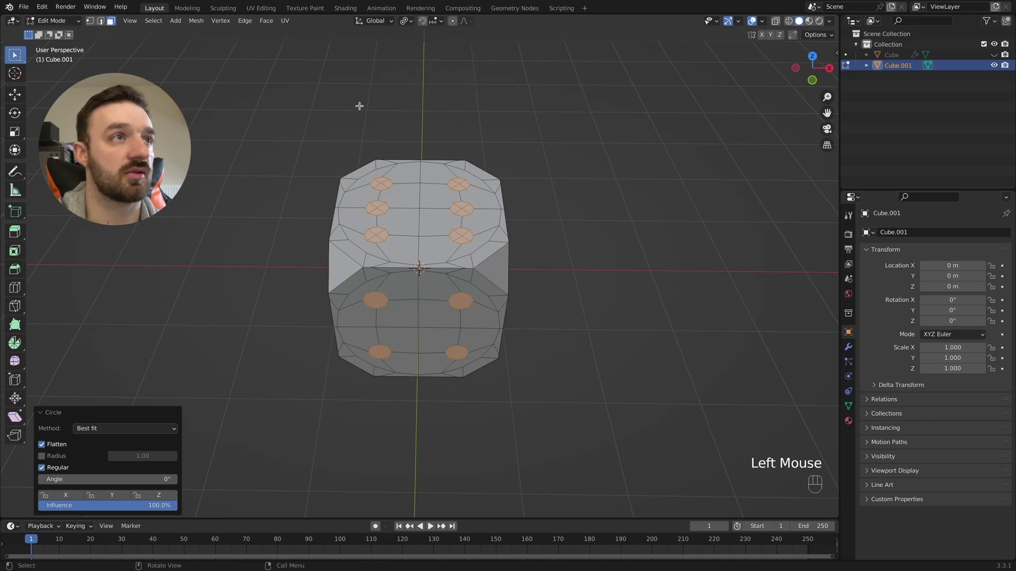
Scale the pip circles larger before sinking them into the faces.
key("s")
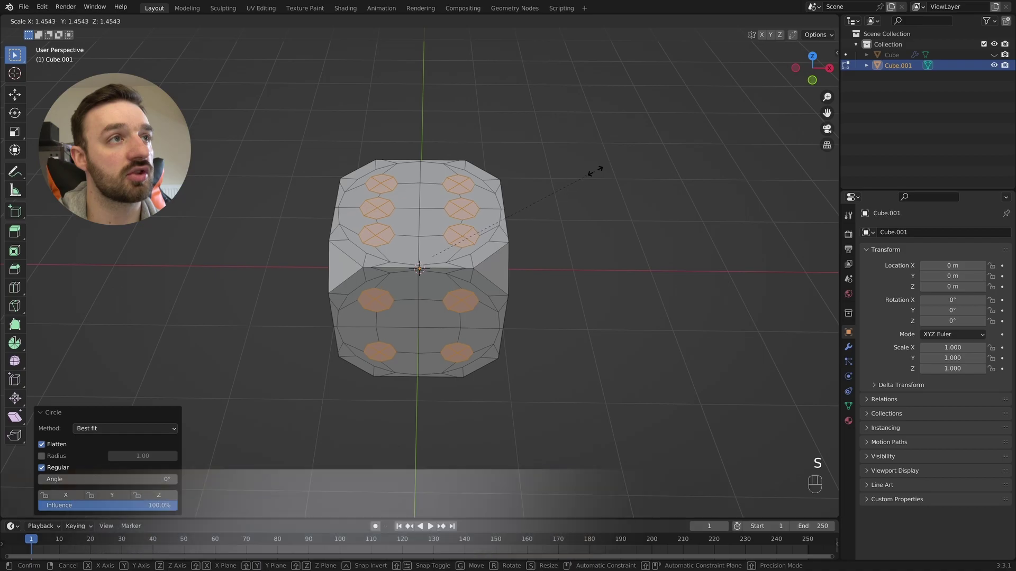
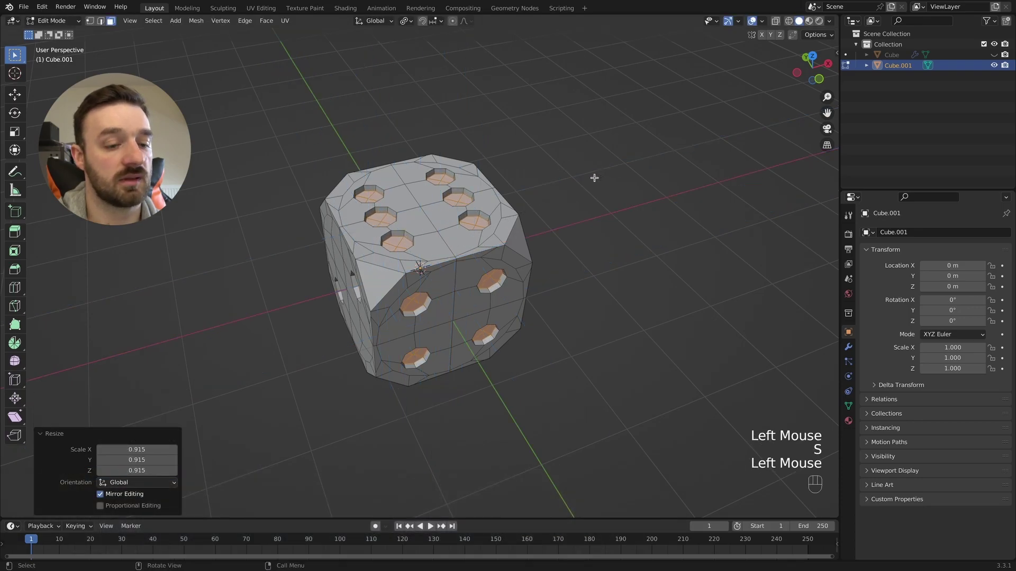
Select the rim edge loops around the pip holes on the front face.
key("2")
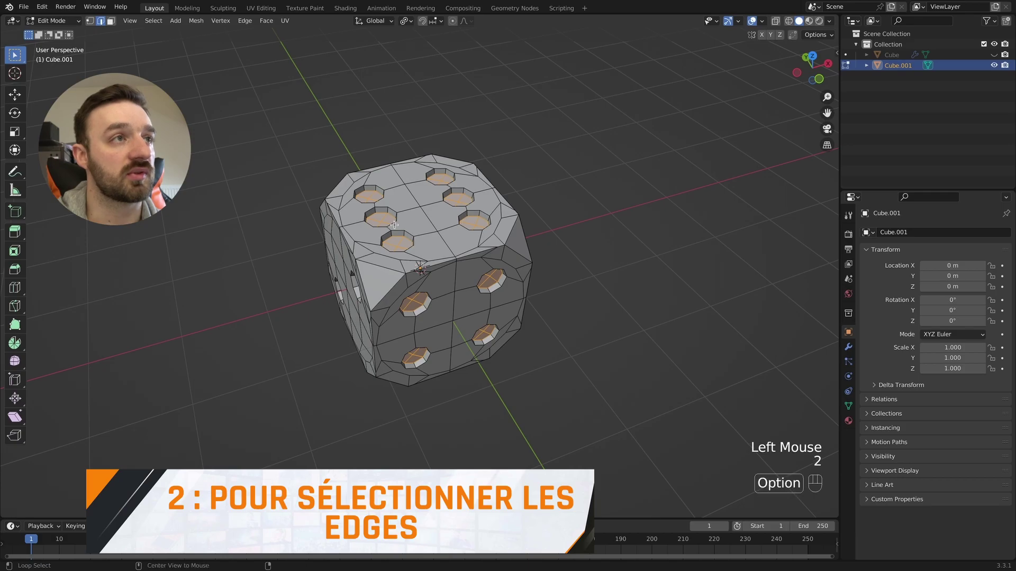
left_click(395, 228)
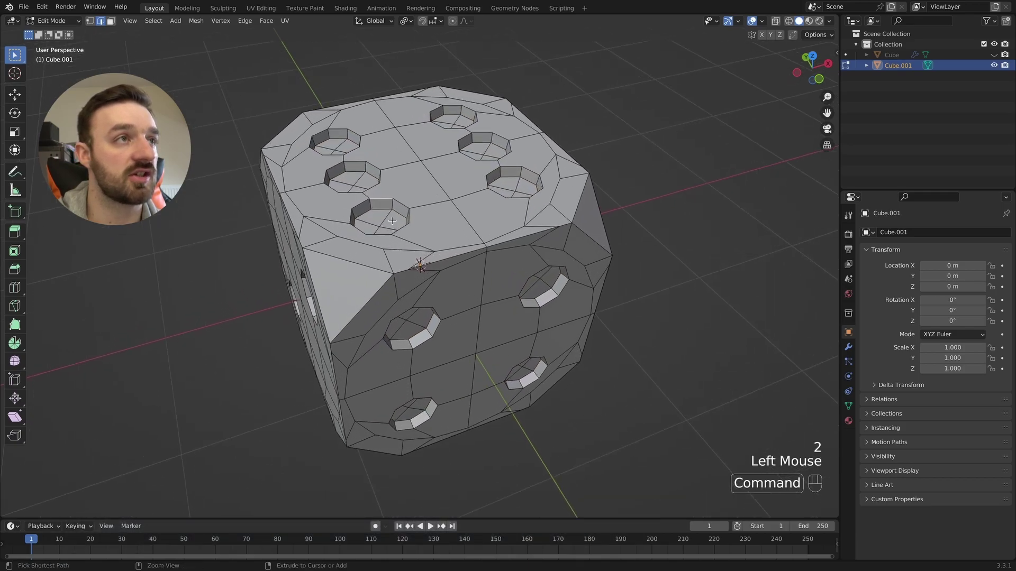
double_click(381, 196)
left_click(380, 209)
left_click(361, 211)
left_click(359, 203)
left_click(375, 233)
left_click(408, 215)
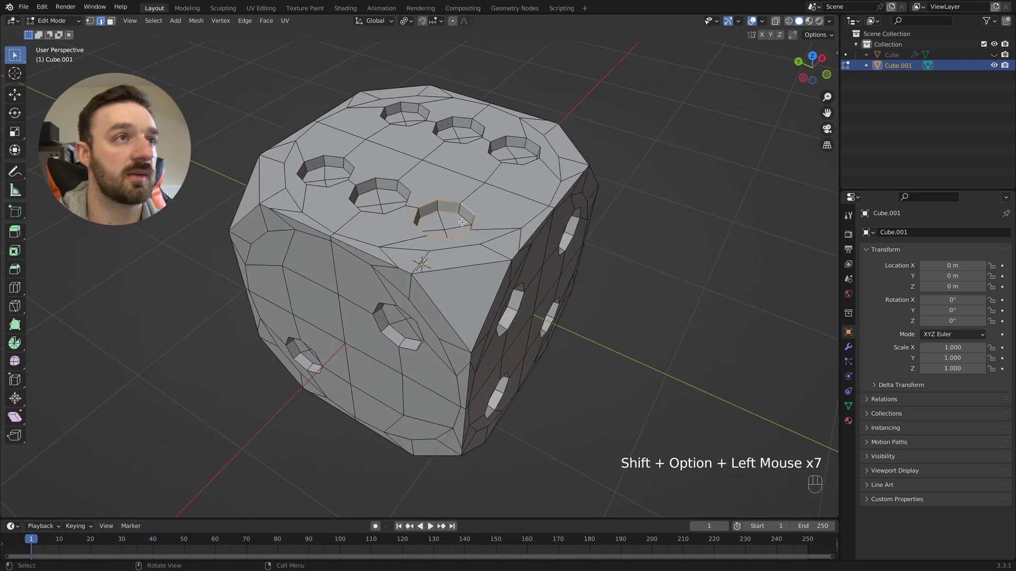
Add rims on other faces, then grab all similar rims with Select Similar (Shift+G).
left_click(461, 217)
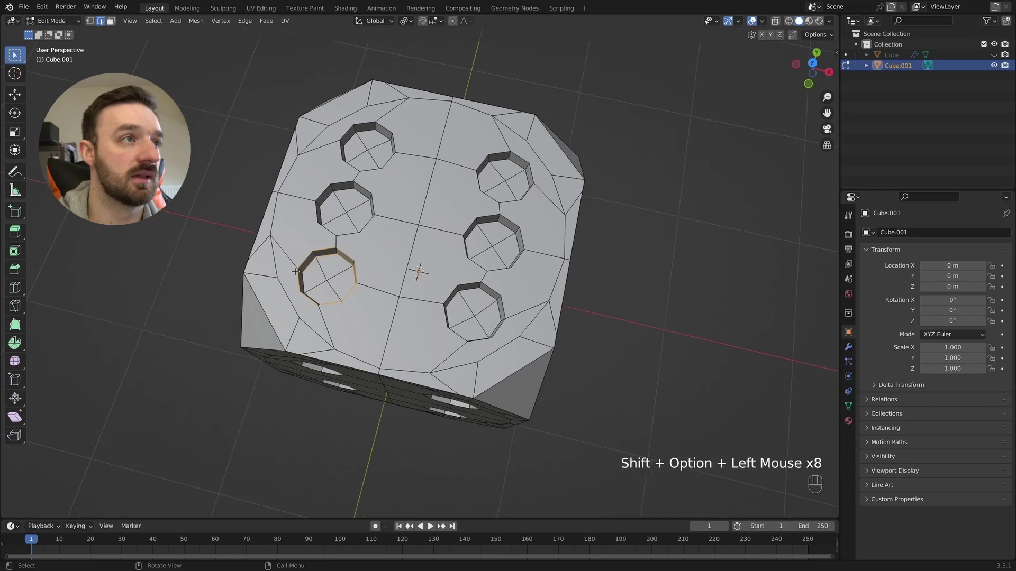
left_click(297, 203)
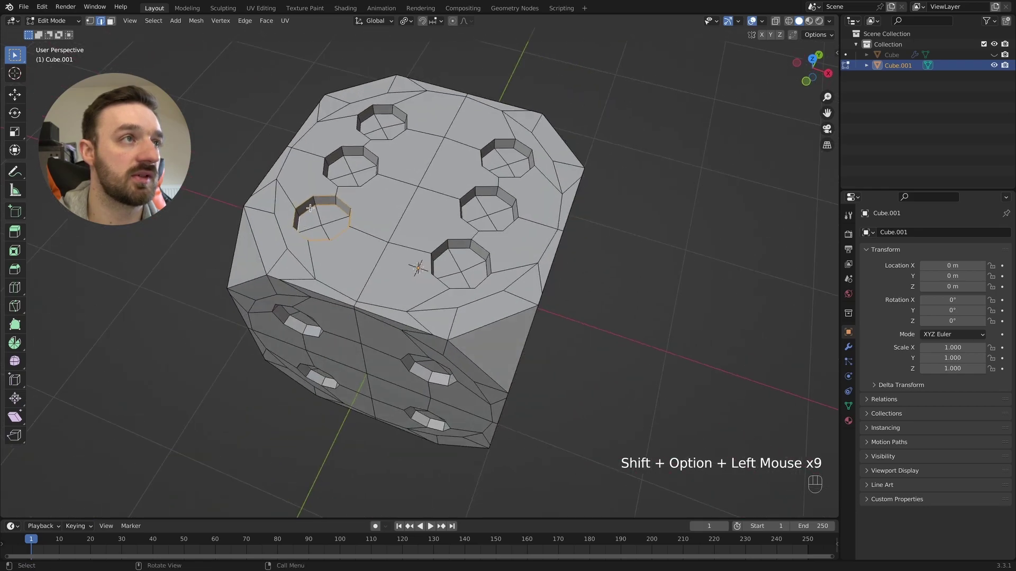
key("shift+g")
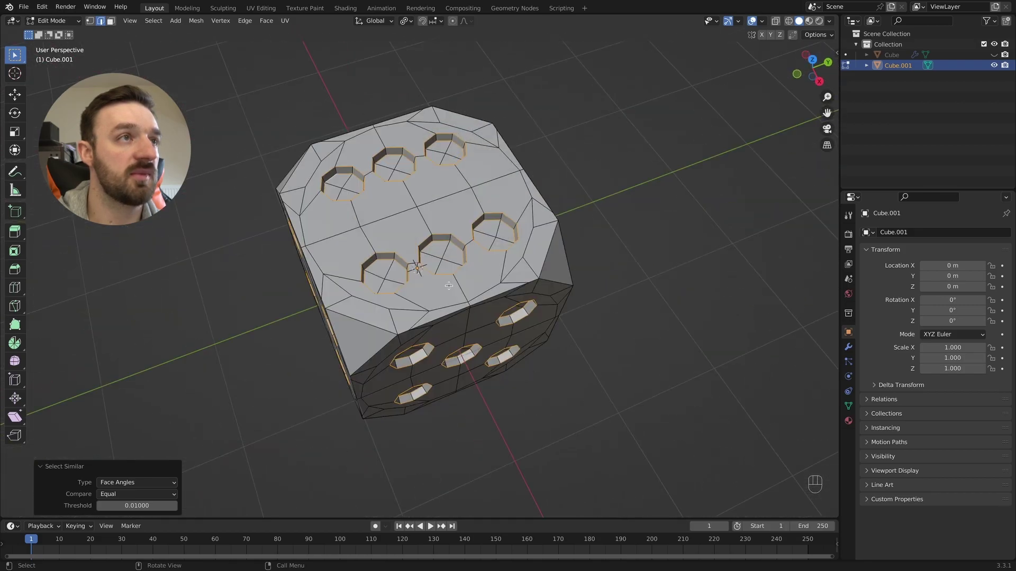
Bevel the pip rim edges (Ctrl+B) with extra segments for rounded borders.
key("super+b")
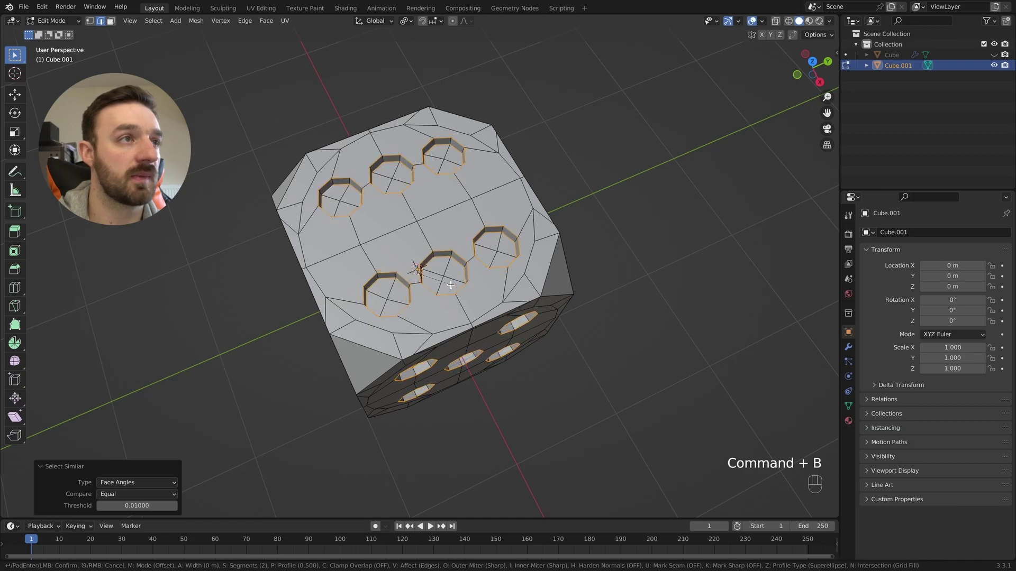
left_click(451, 282)
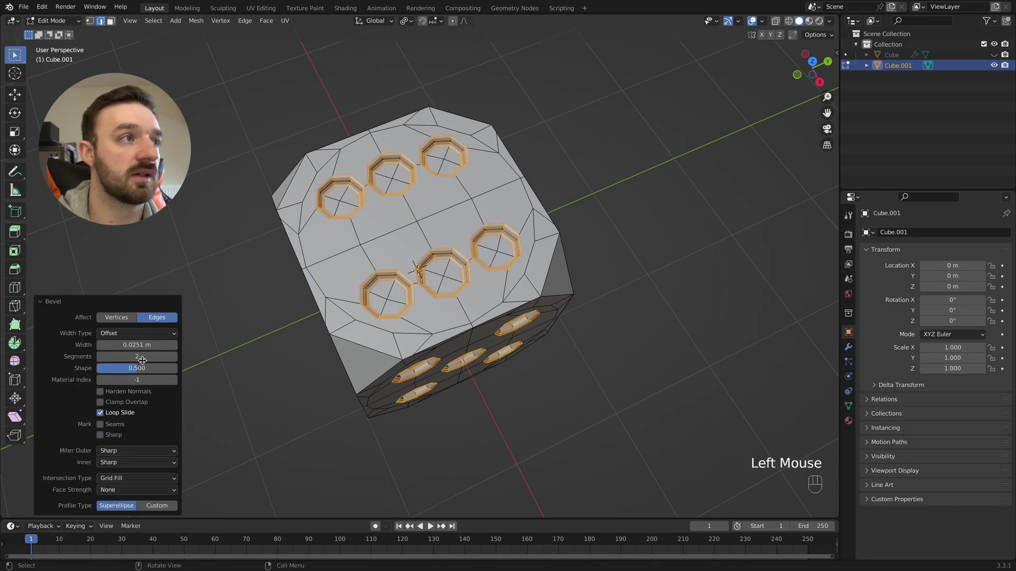
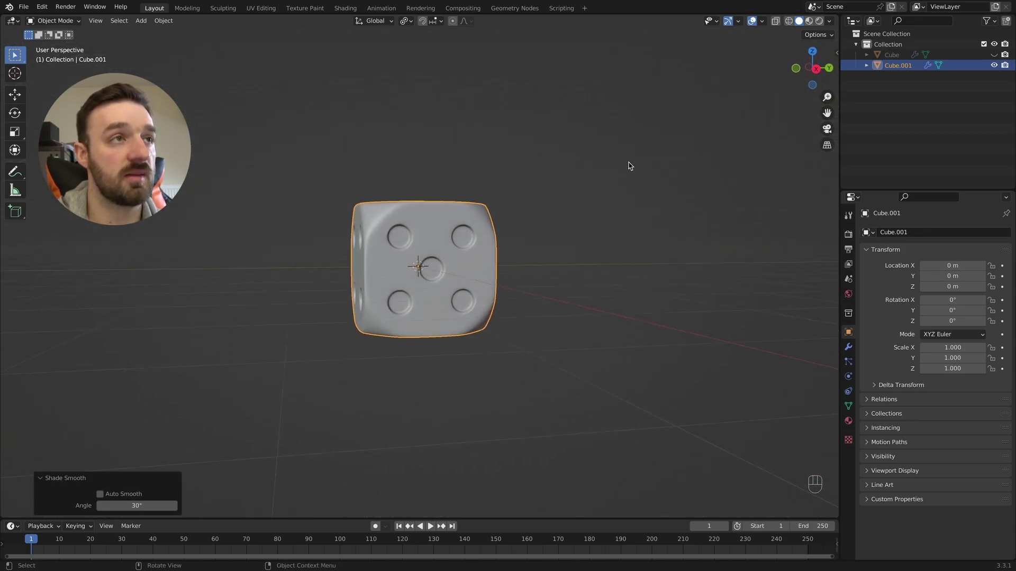
Move the die about 3 m along the X axis to sit beside the other die.
key("g")
key("x")
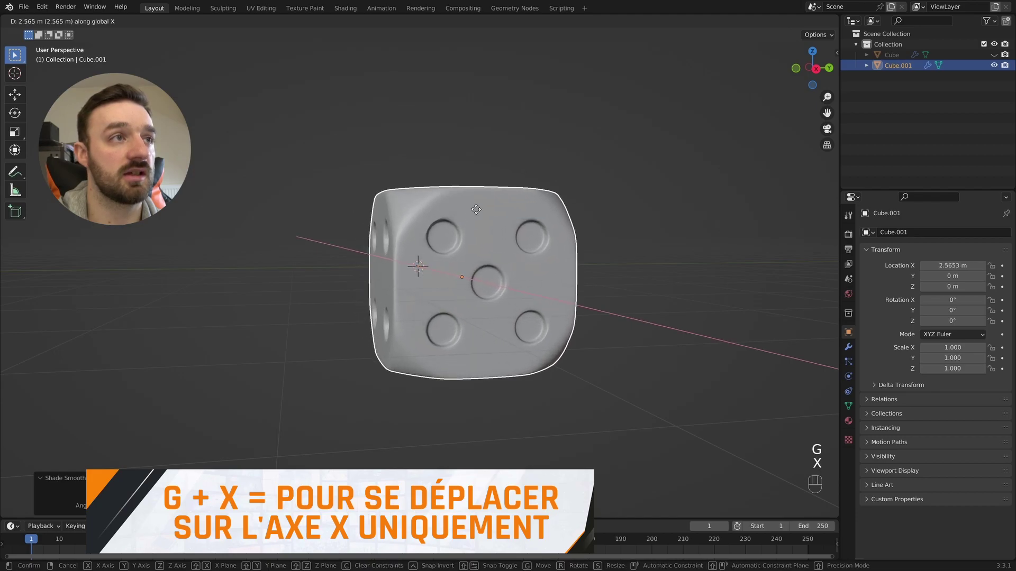